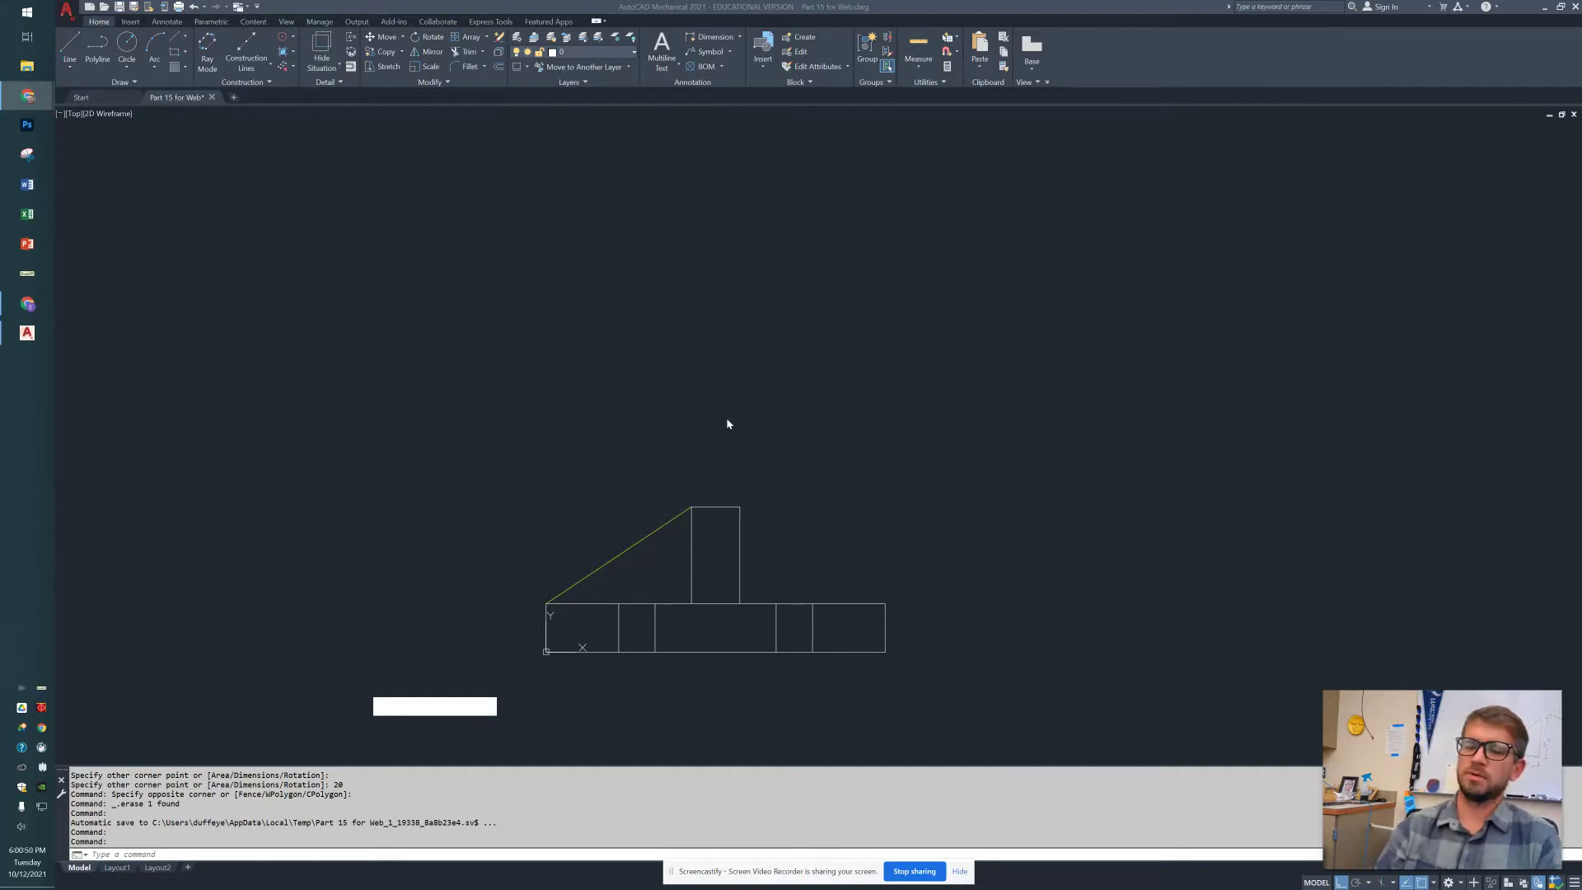
# - Start the Offset command (O) so it asks for an offset distance
pyautogui.press('o')
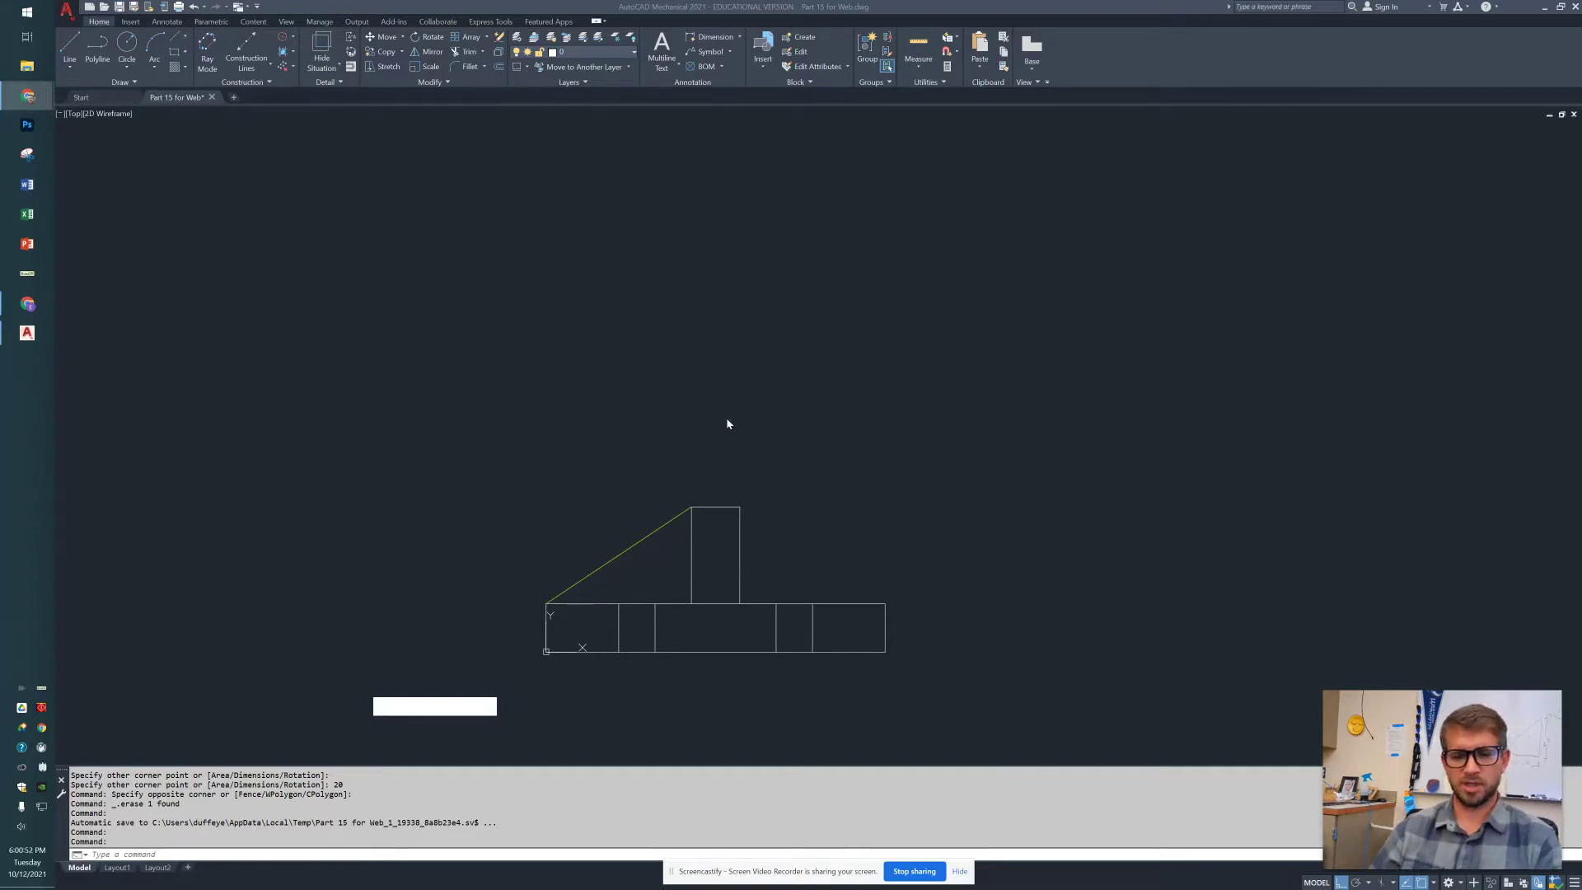
pyautogui.click(732, 418)
pyautogui.press('o')
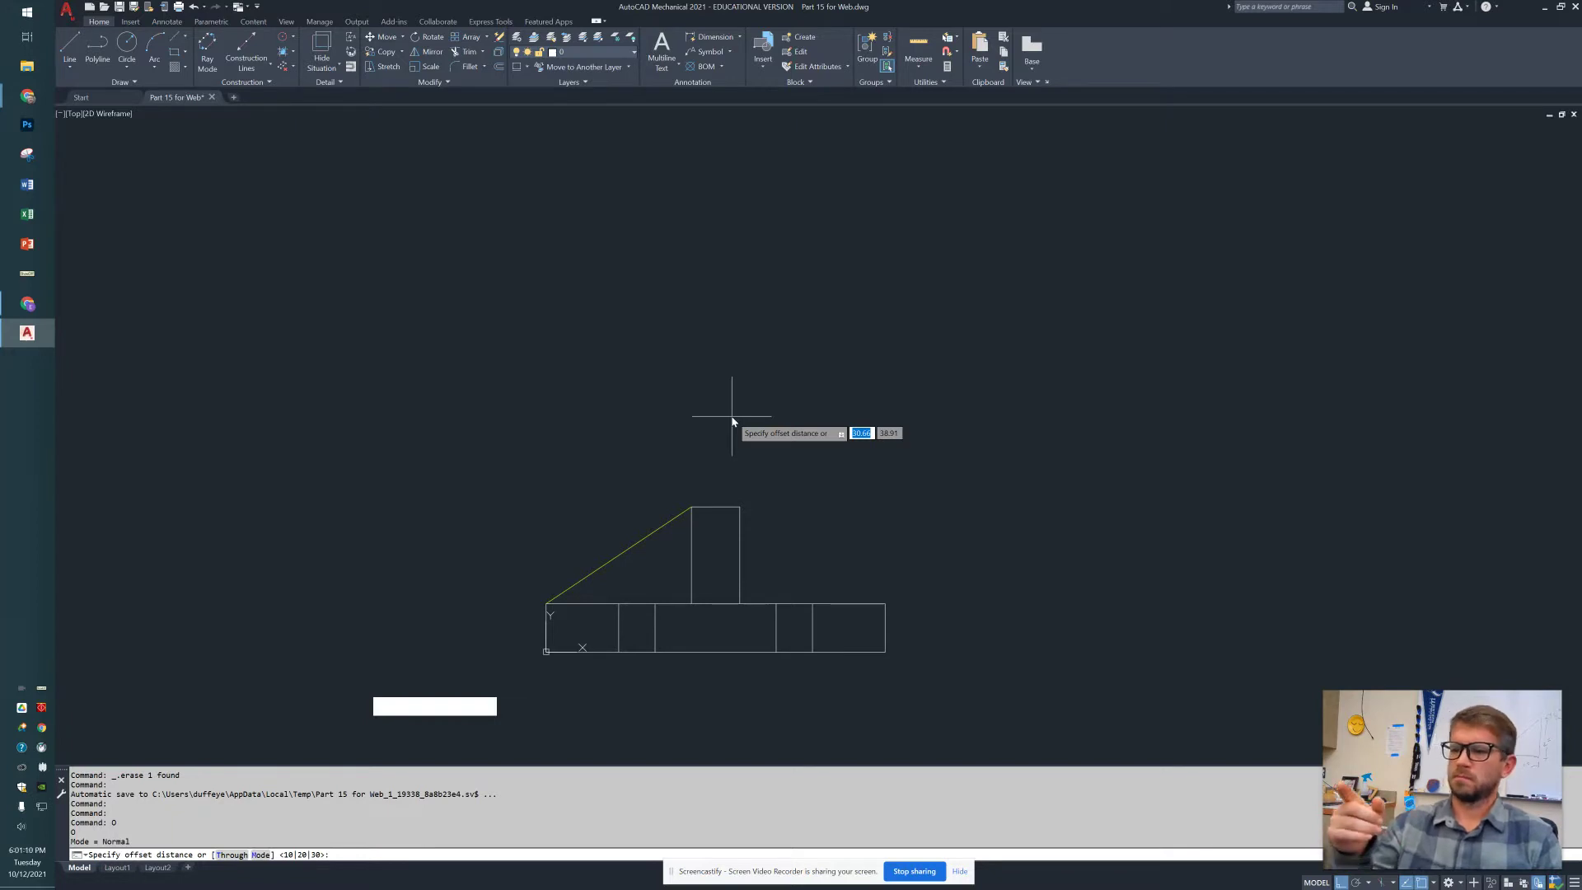
# - Offset the tall block's top edge 20 units upward and make Guidelines the current layer
pyautogui.press('KP_2')
pyautogui.press('KP_0')
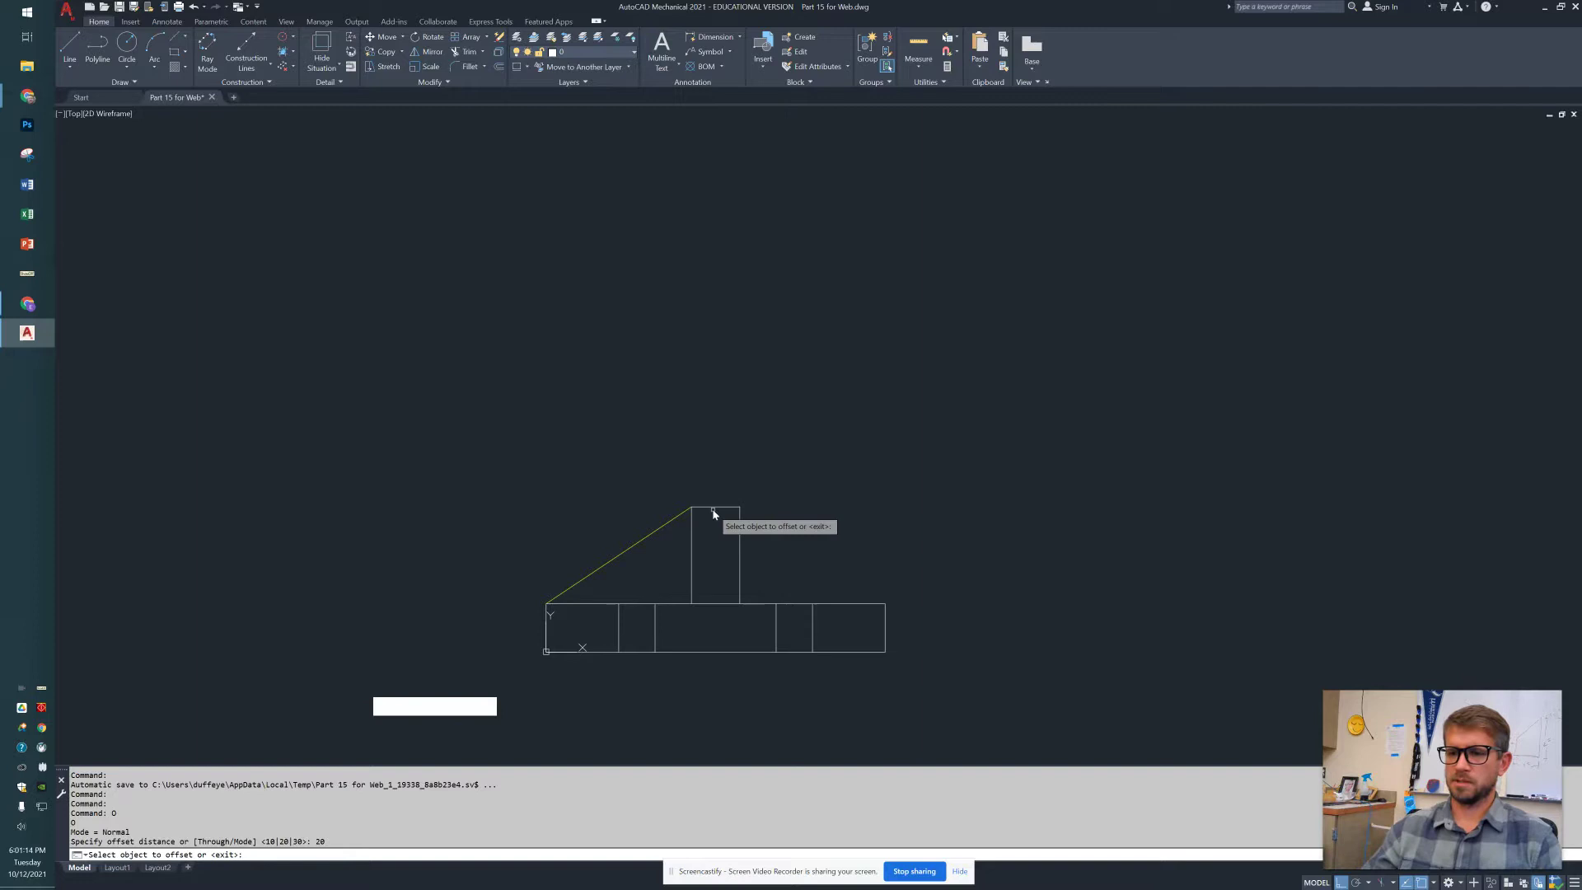
pyautogui.click(719, 512)
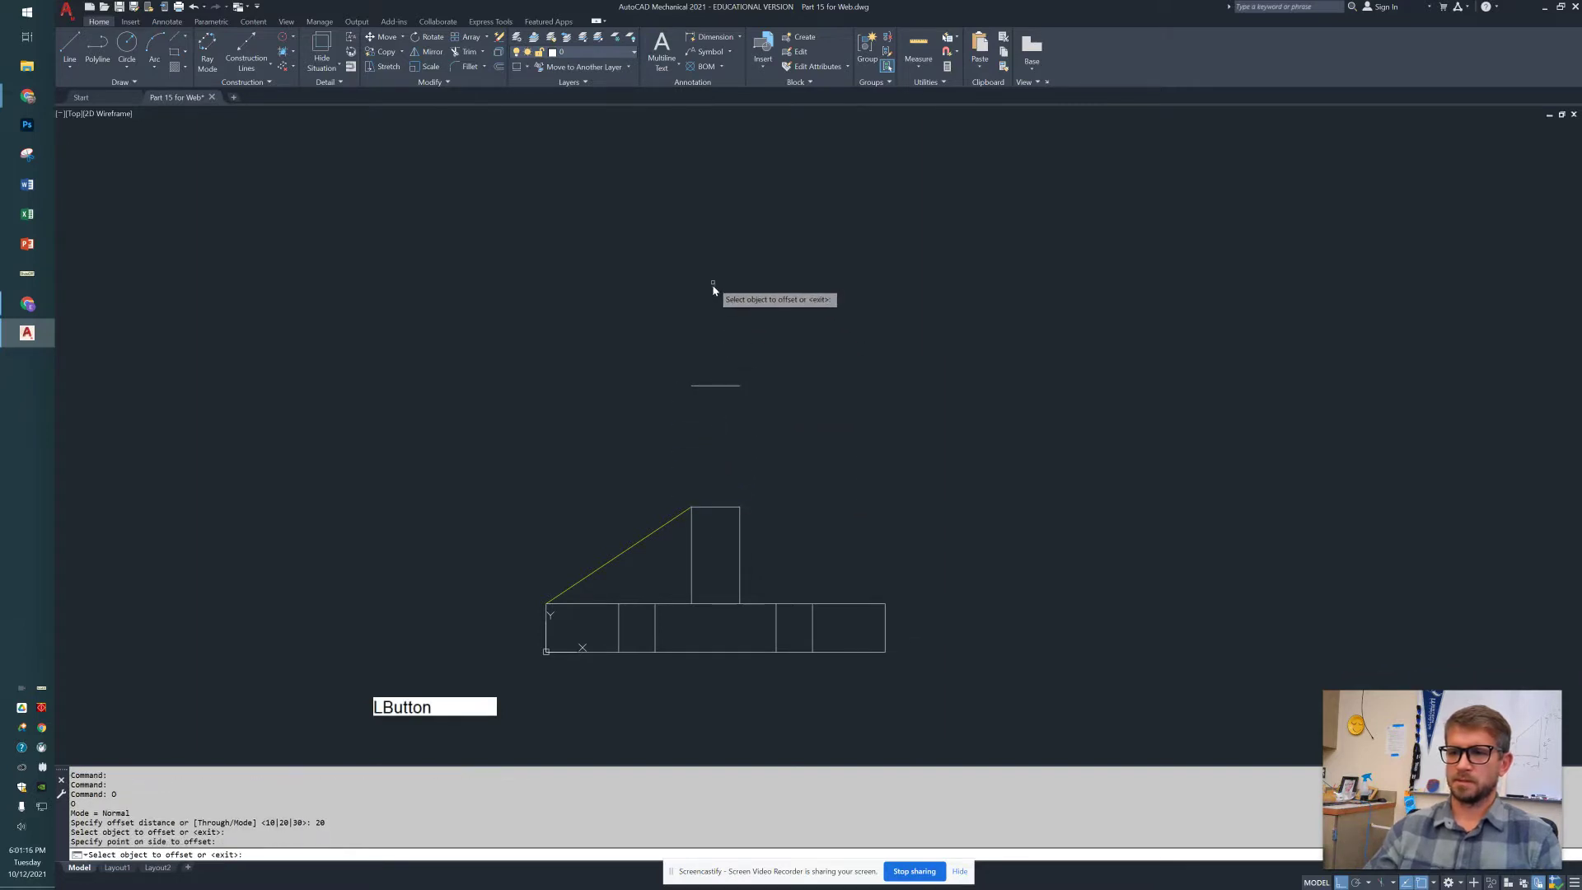
pyautogui.press('Escape')
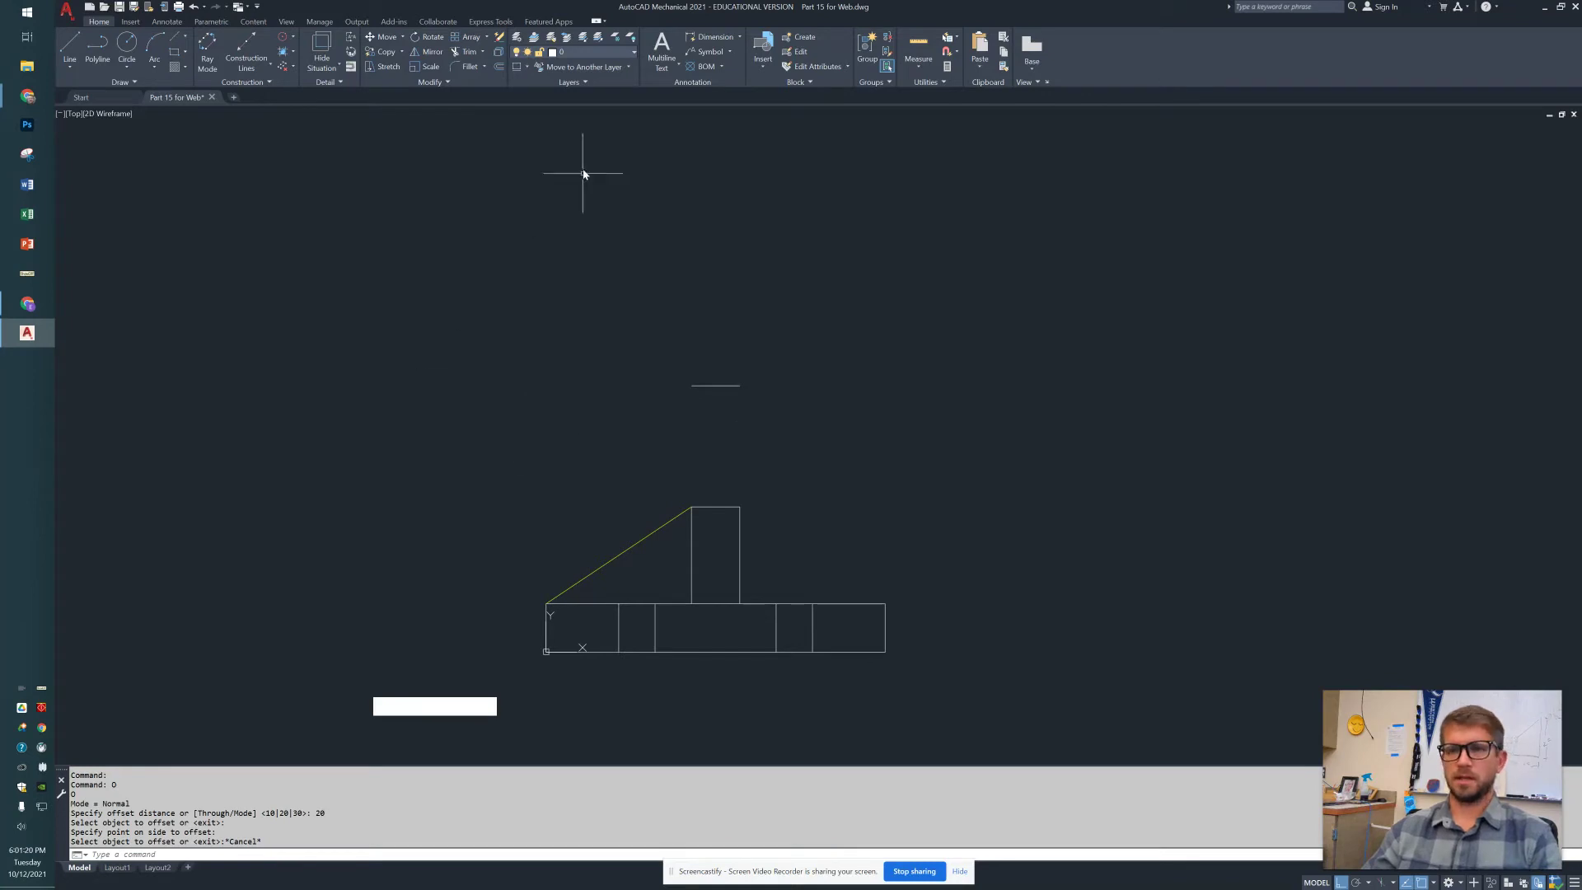
pyautogui.click(586, 56)
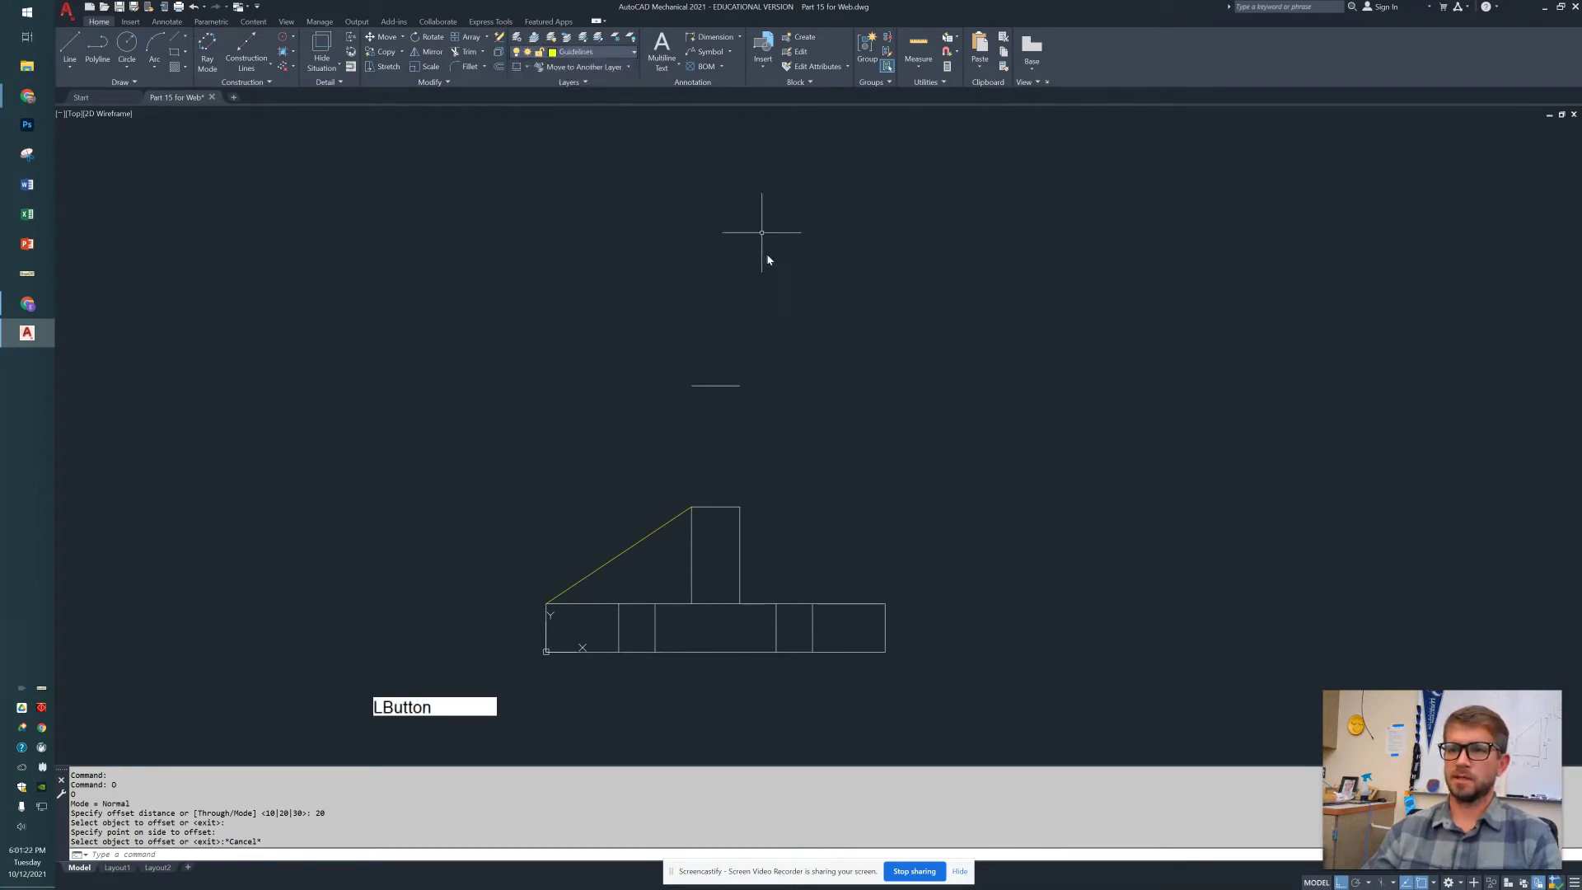
pyautogui.click(630, 437)
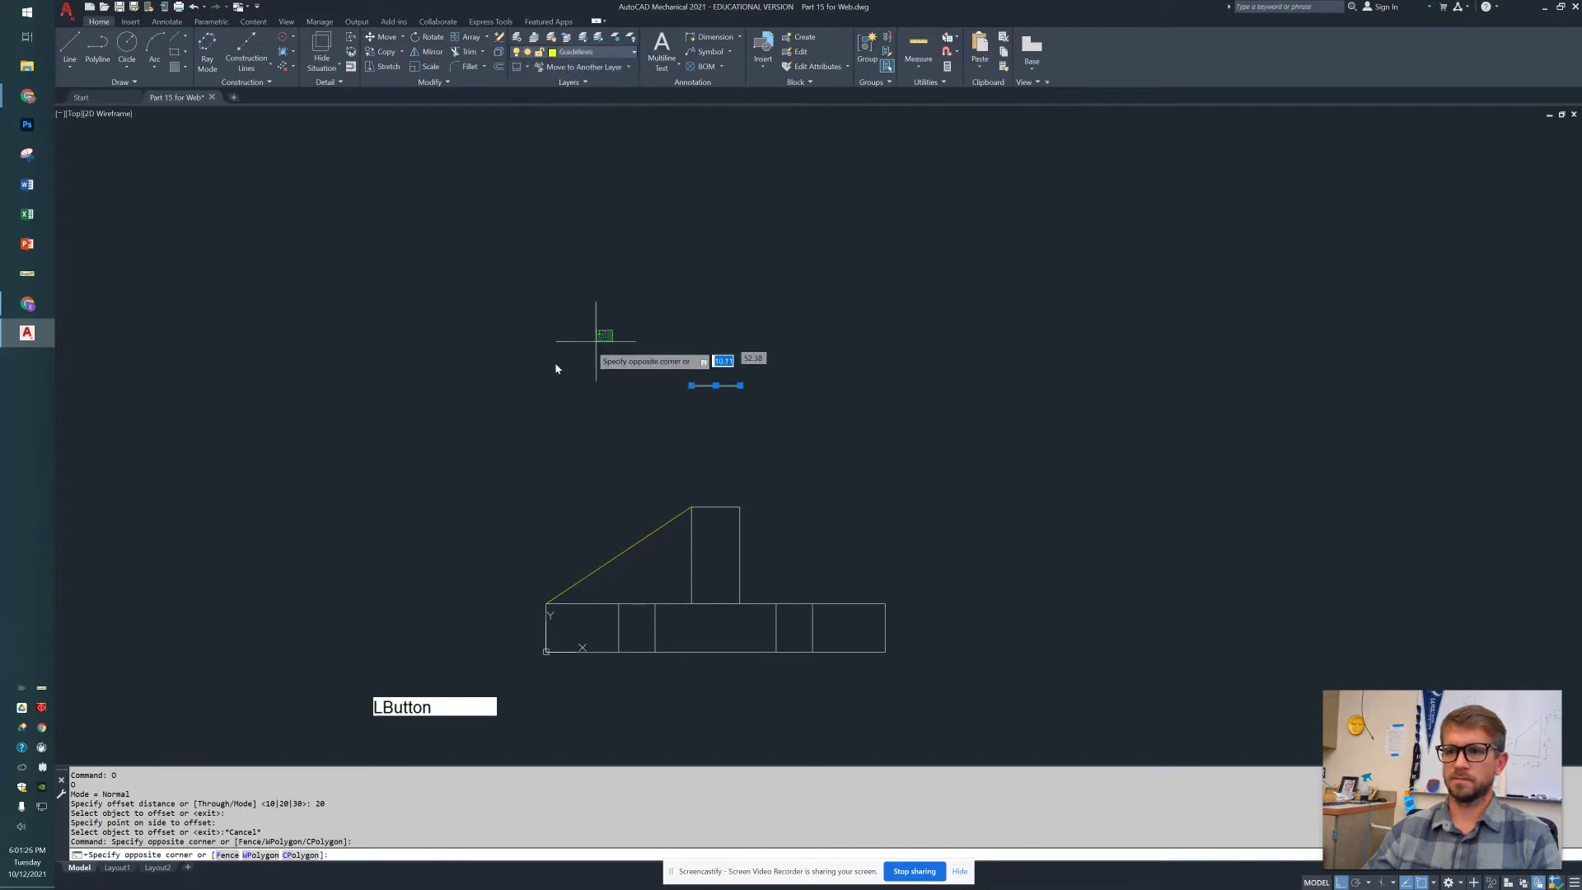
# - Draw first-attempt vertical guidelines up from the front view's left and right ends
pyautogui.press('space')
pyautogui.click(544, 605)
pyautogui.middleClick(590, 382)
pyautogui.click(530, 259)
pyautogui.press('space')
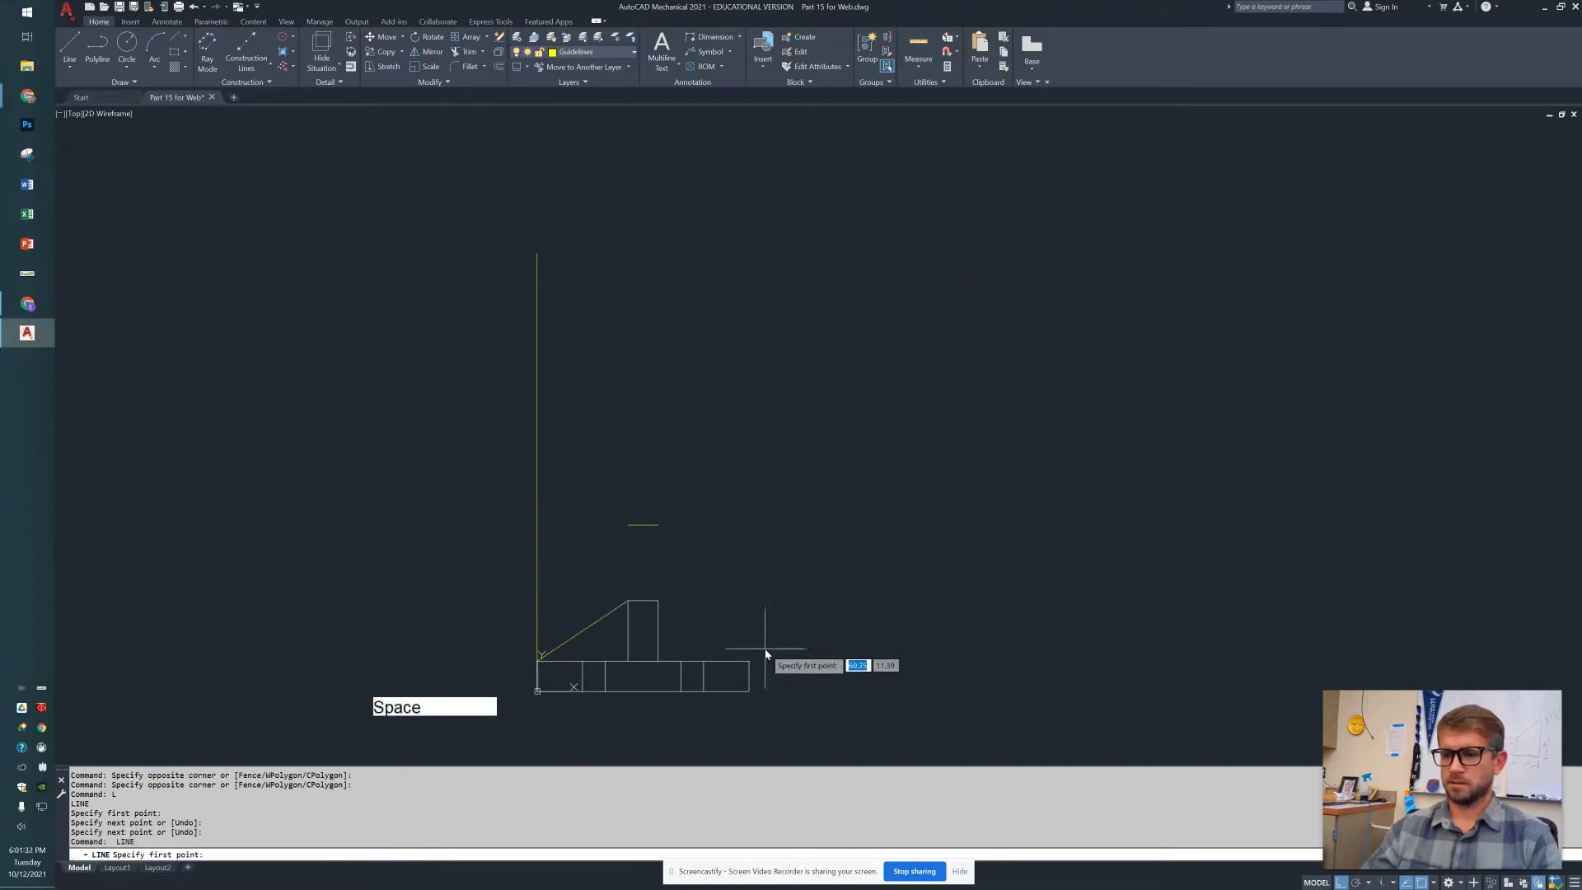
pyautogui.click(758, 667)
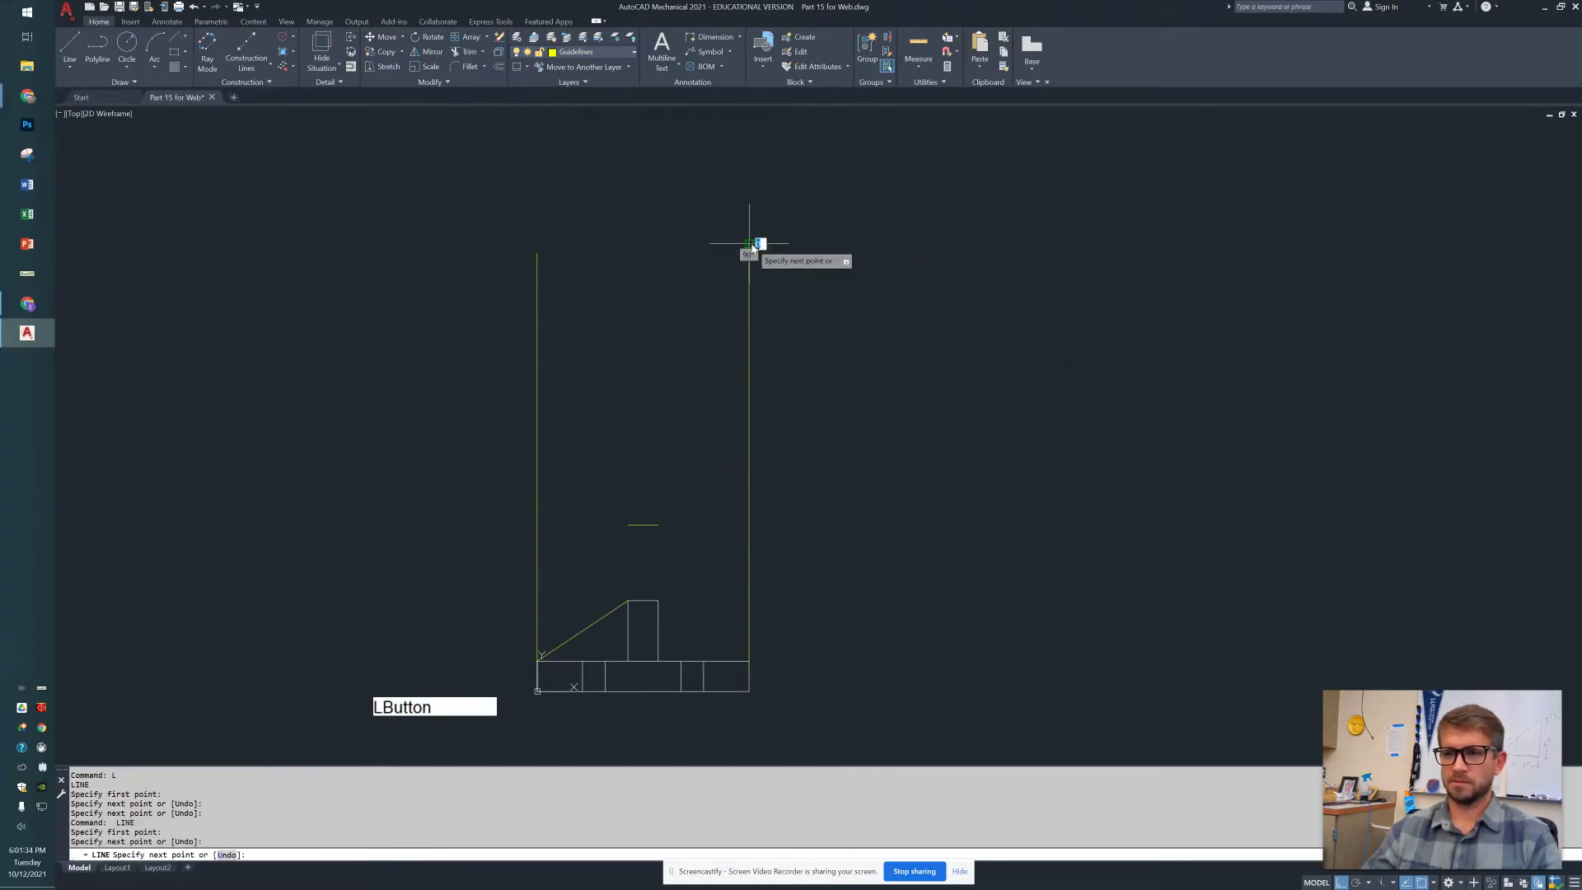
pyautogui.press('space')
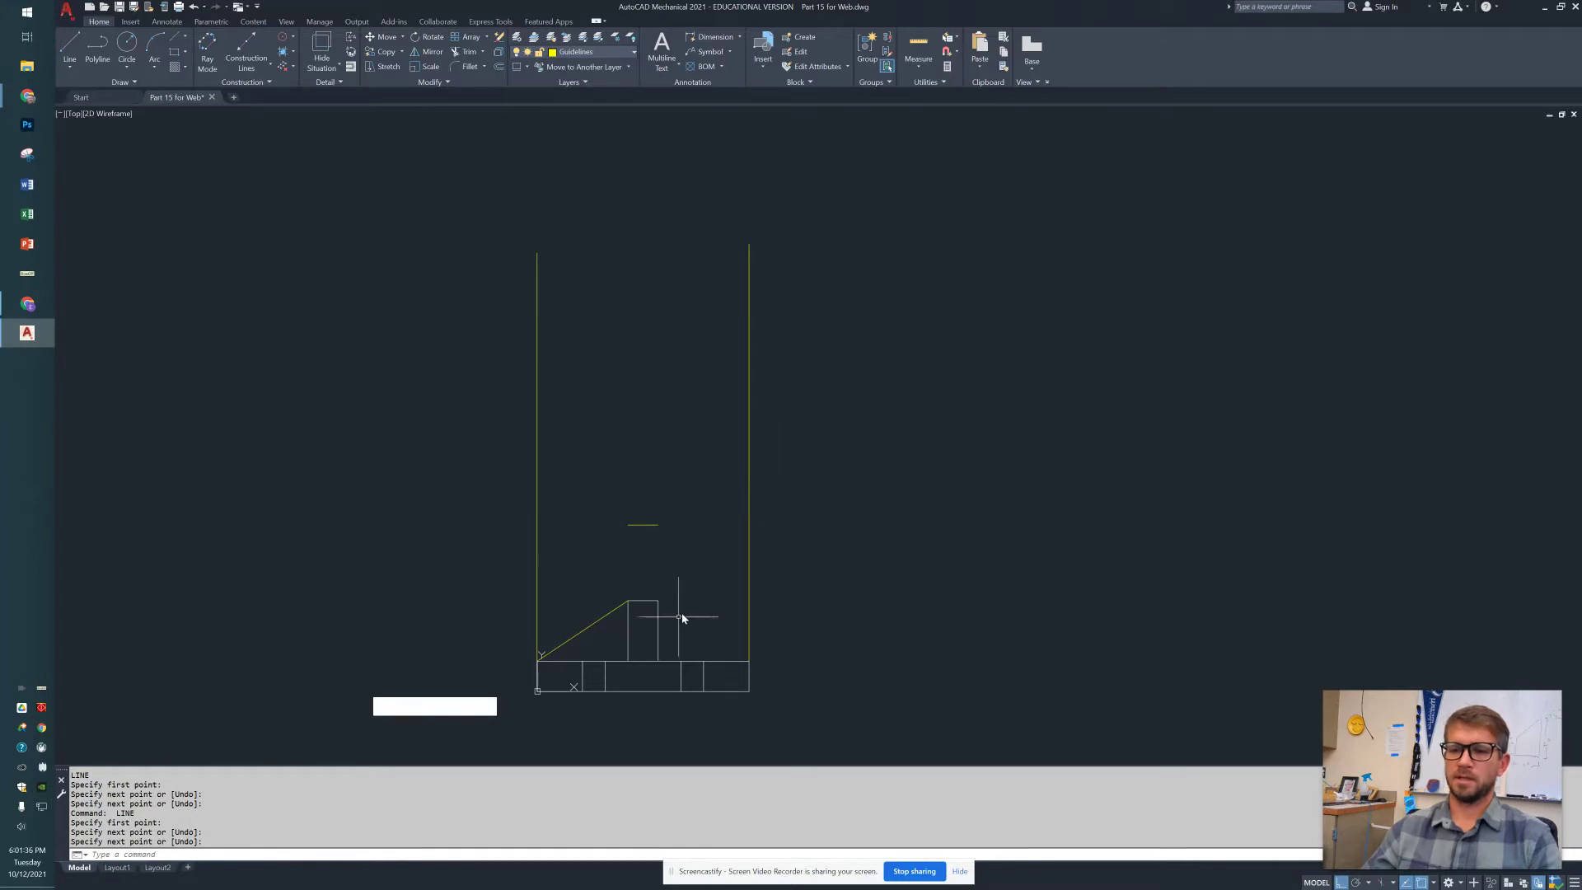
pyautogui.press('Escape')
# - Delete both first-attempt vertical guidelines
pyautogui.click(813, 490)
pyautogui.press('Delete')
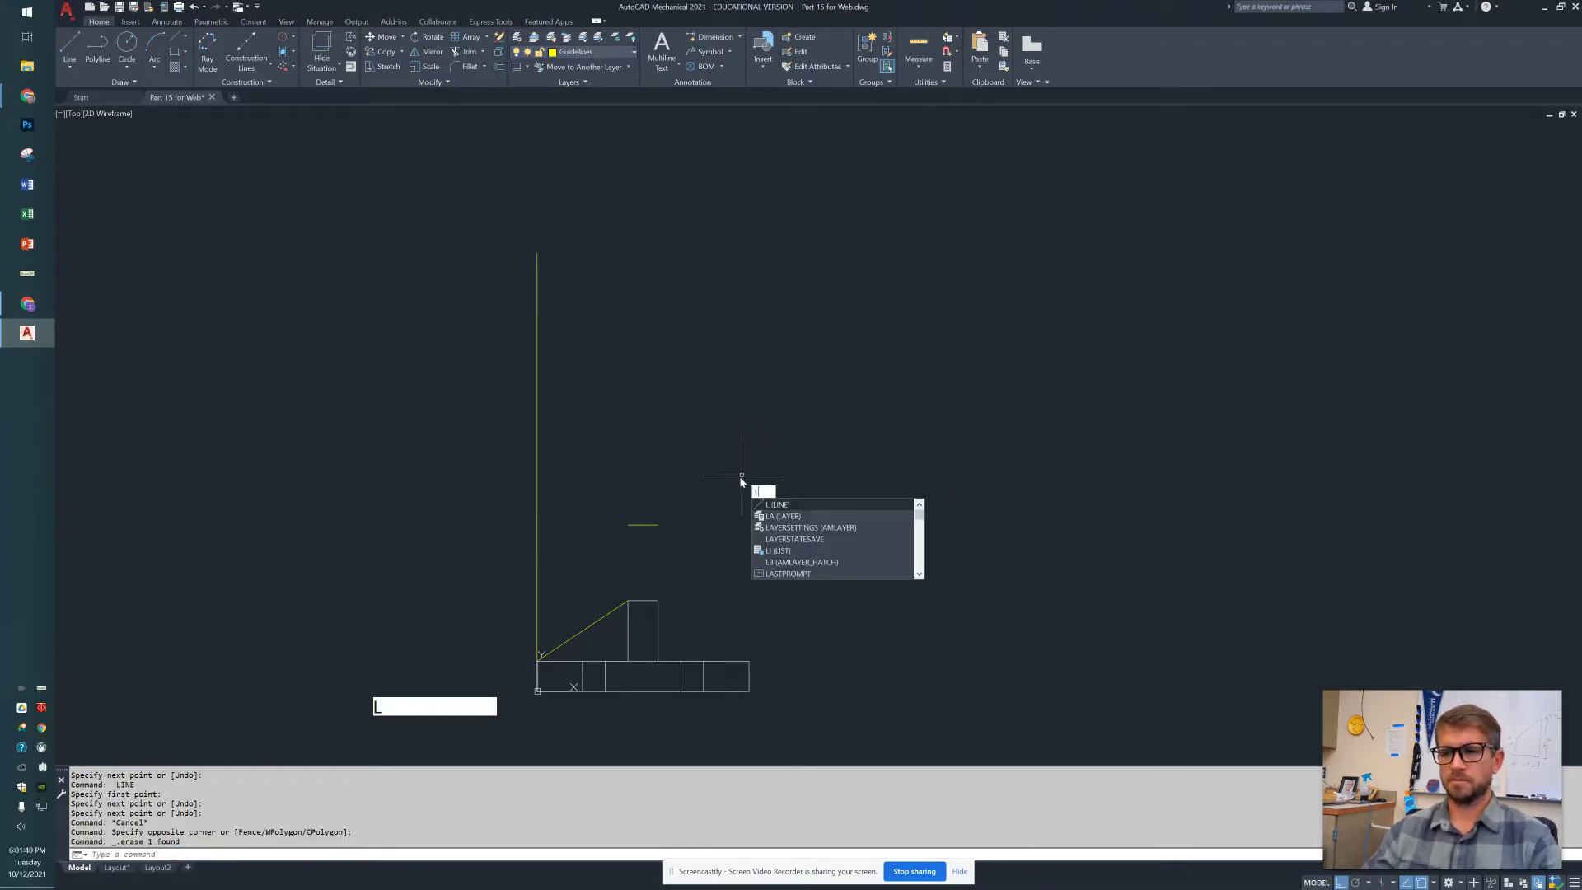
pyautogui.press('Escape')
pyautogui.click(622, 412)
pyautogui.press('Delete')
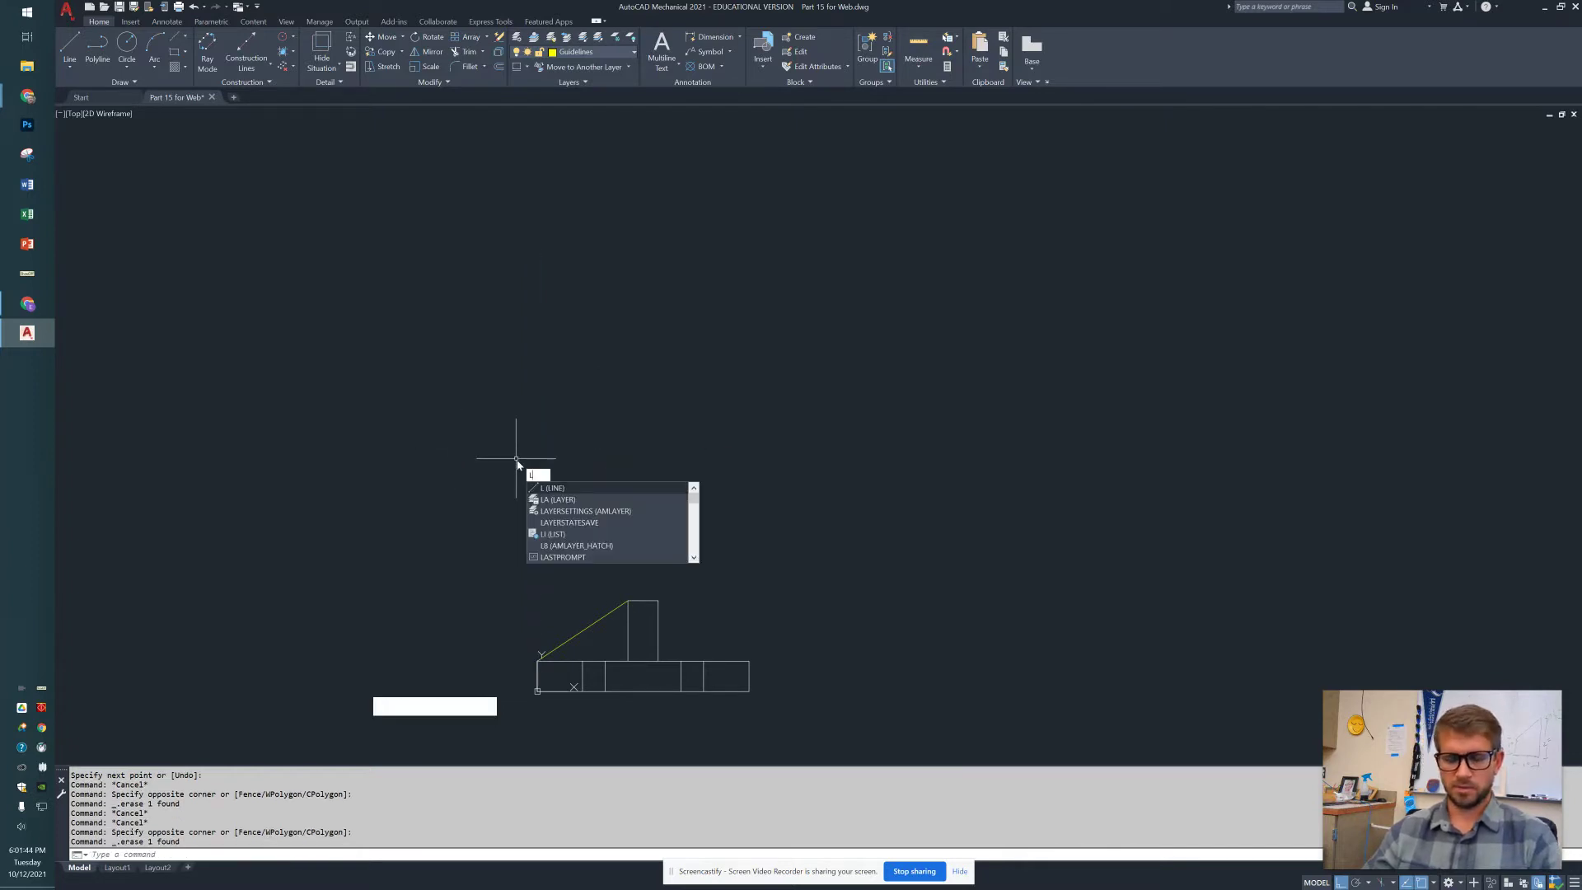
# - Redraw tall vertical guidelines from the front view's left and right corners
pyautogui.press('space')
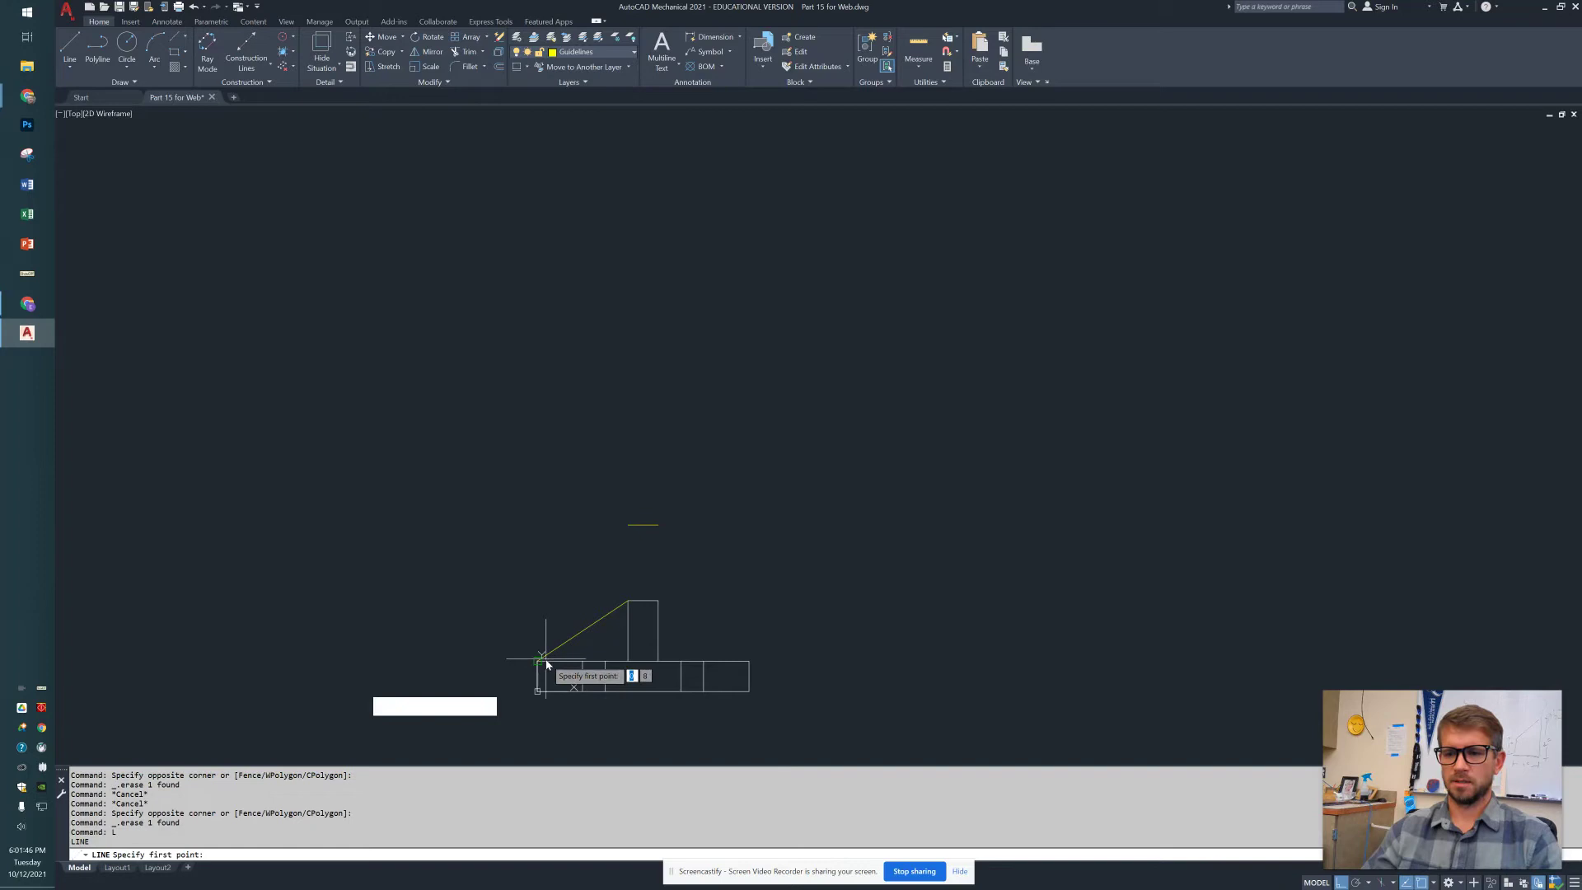
pyautogui.click(548, 666)
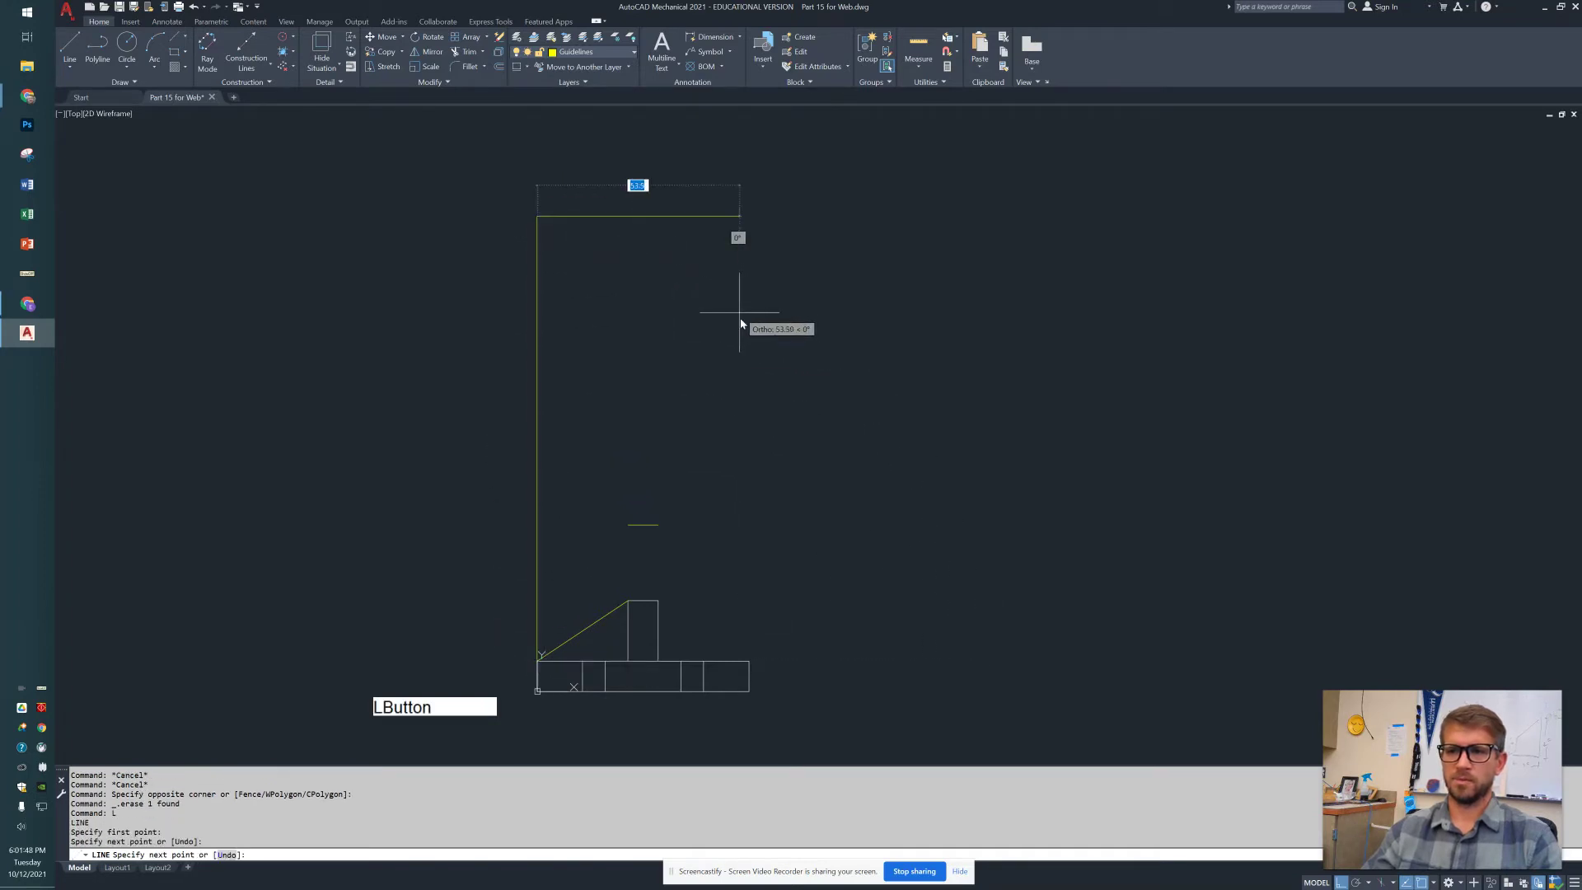
pyautogui.press('space')
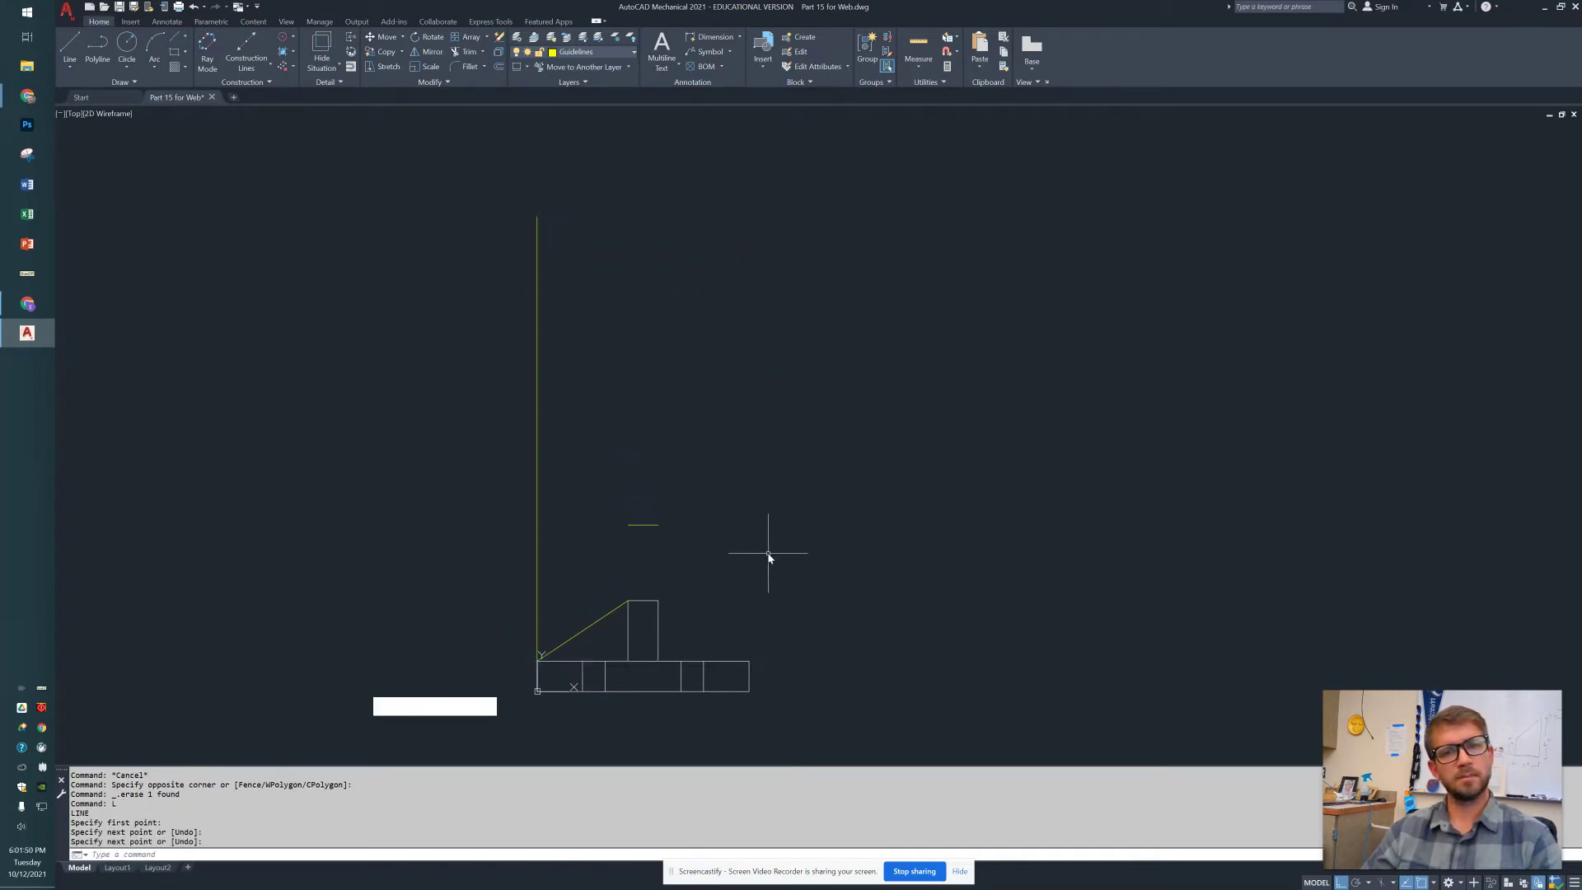
pyautogui.press('space')
pyautogui.click(755, 672)
pyautogui.click(755, 218)
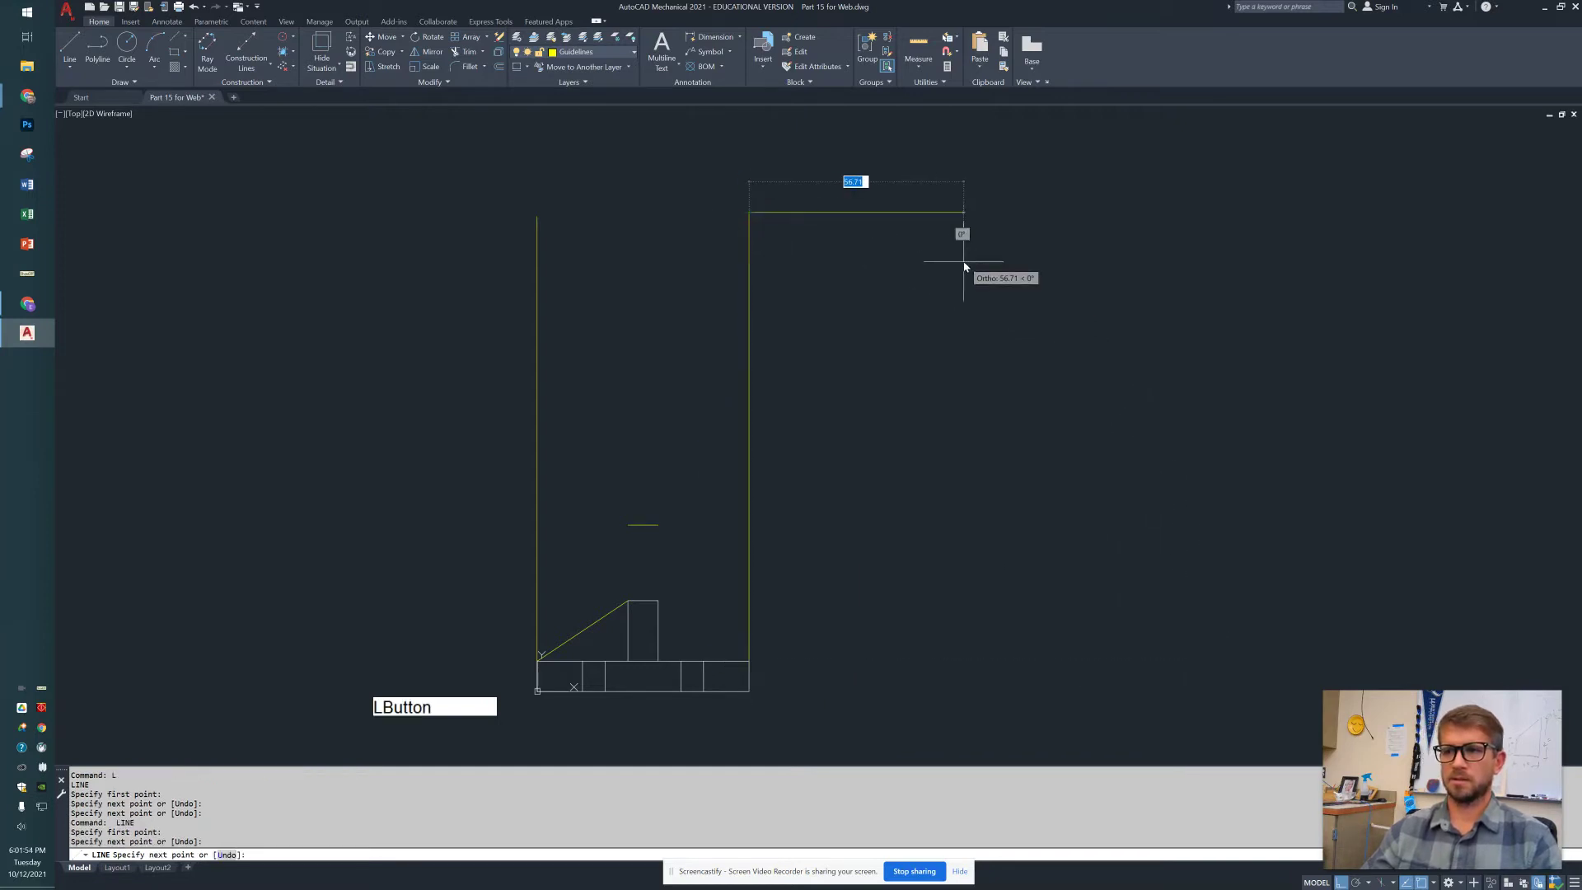
pyautogui.press('space')
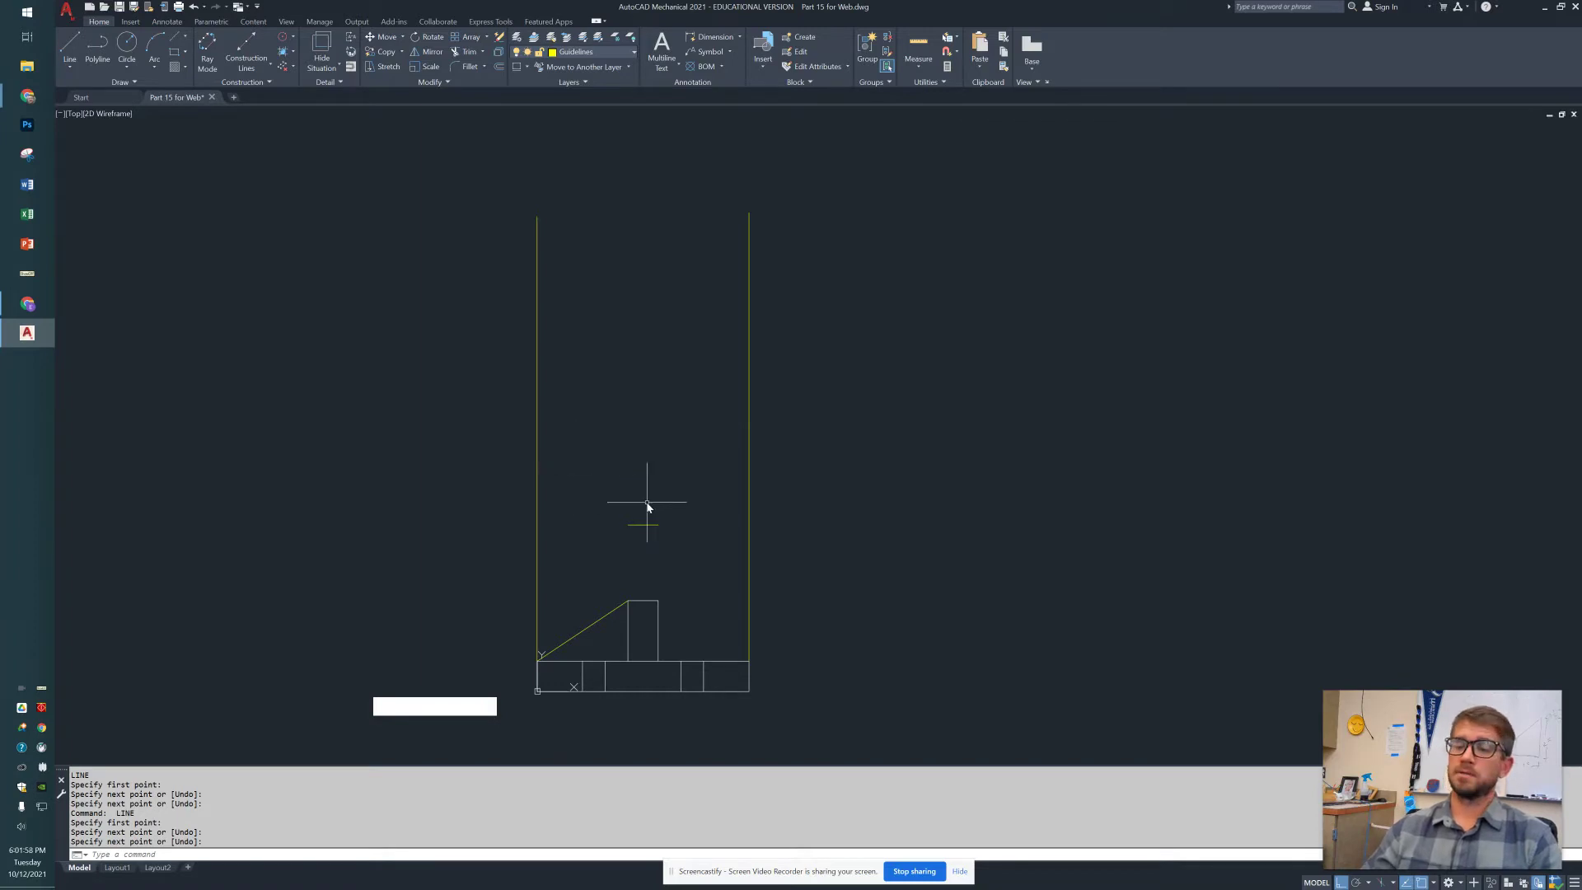
# - Run EXTEND (EX) and fence-select across the guideline lines as boundaries
pyautogui.middleClick(652, 499)
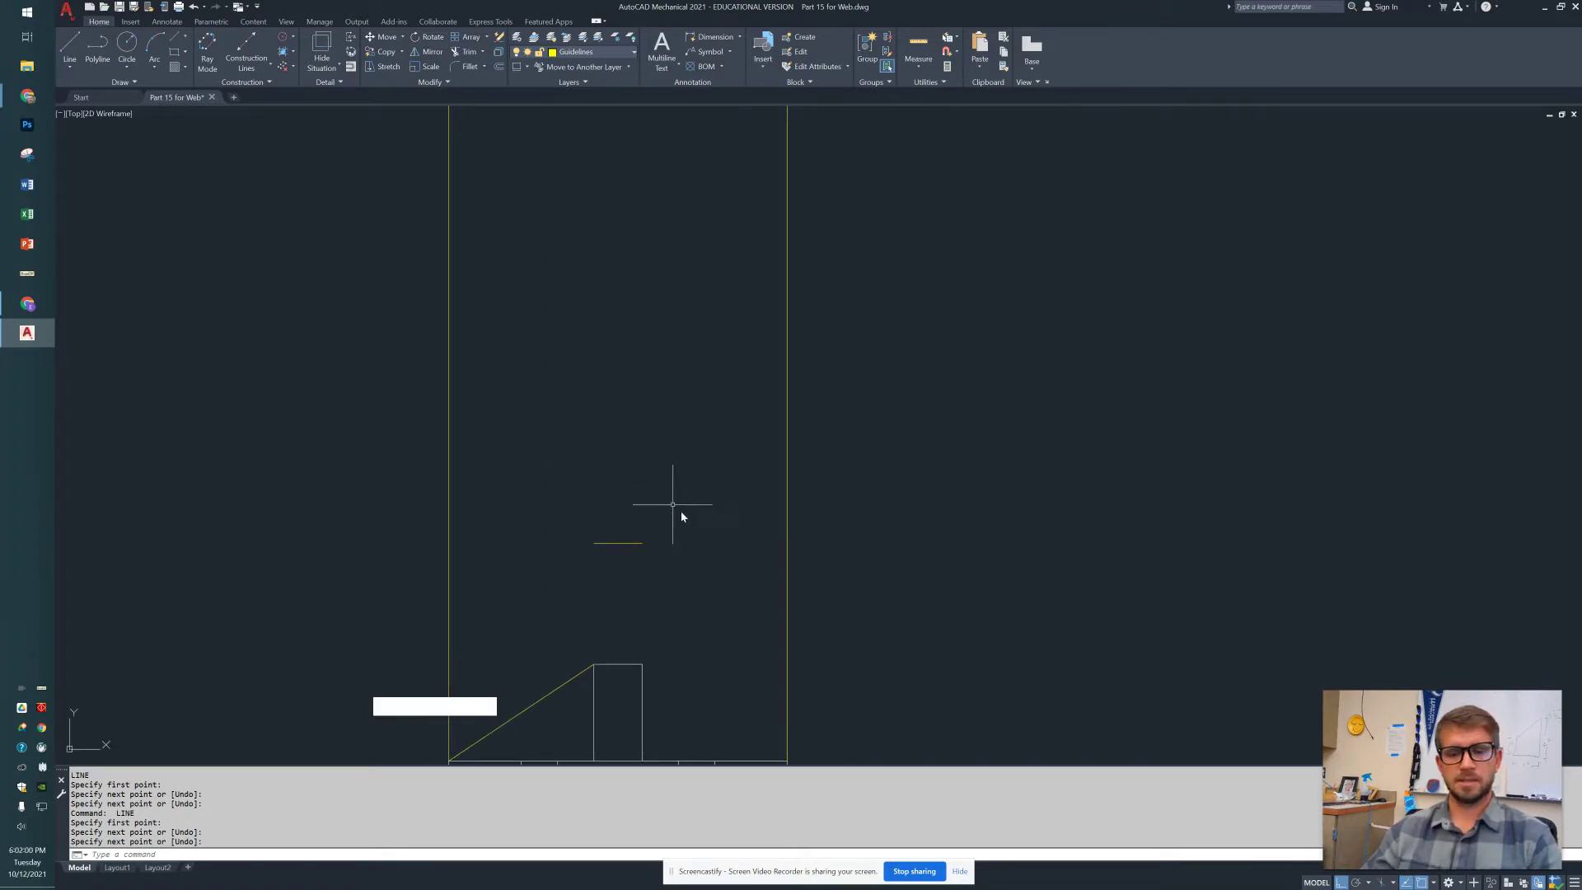
pyautogui.click(646, 547)
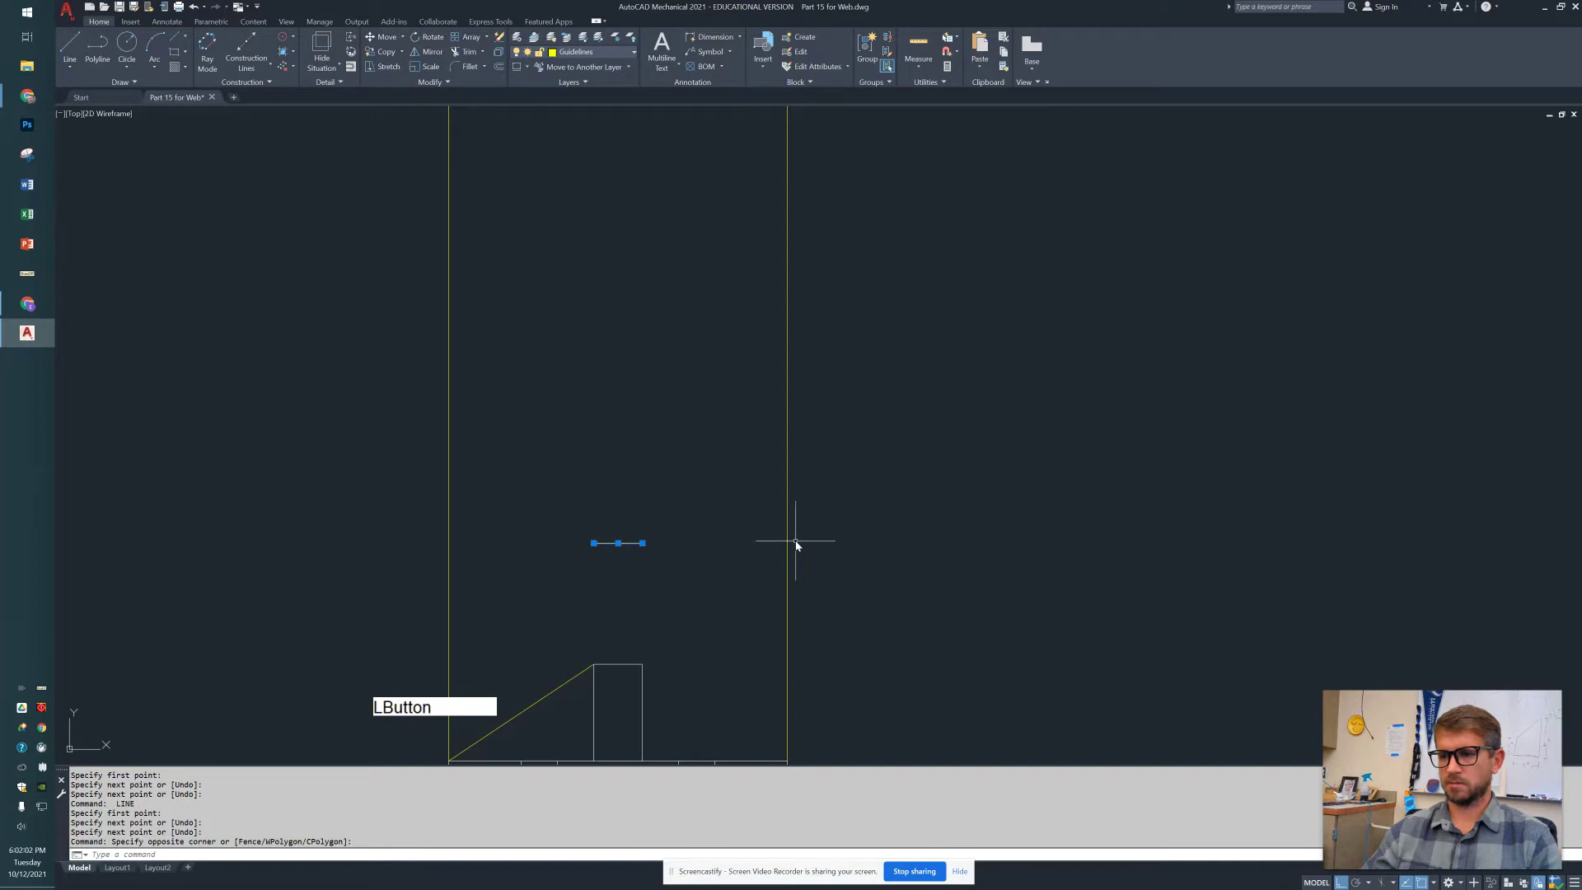
pyautogui.press('Escape')
pyautogui.press('e')
pyautogui.press('x')
pyautogui.press('space')
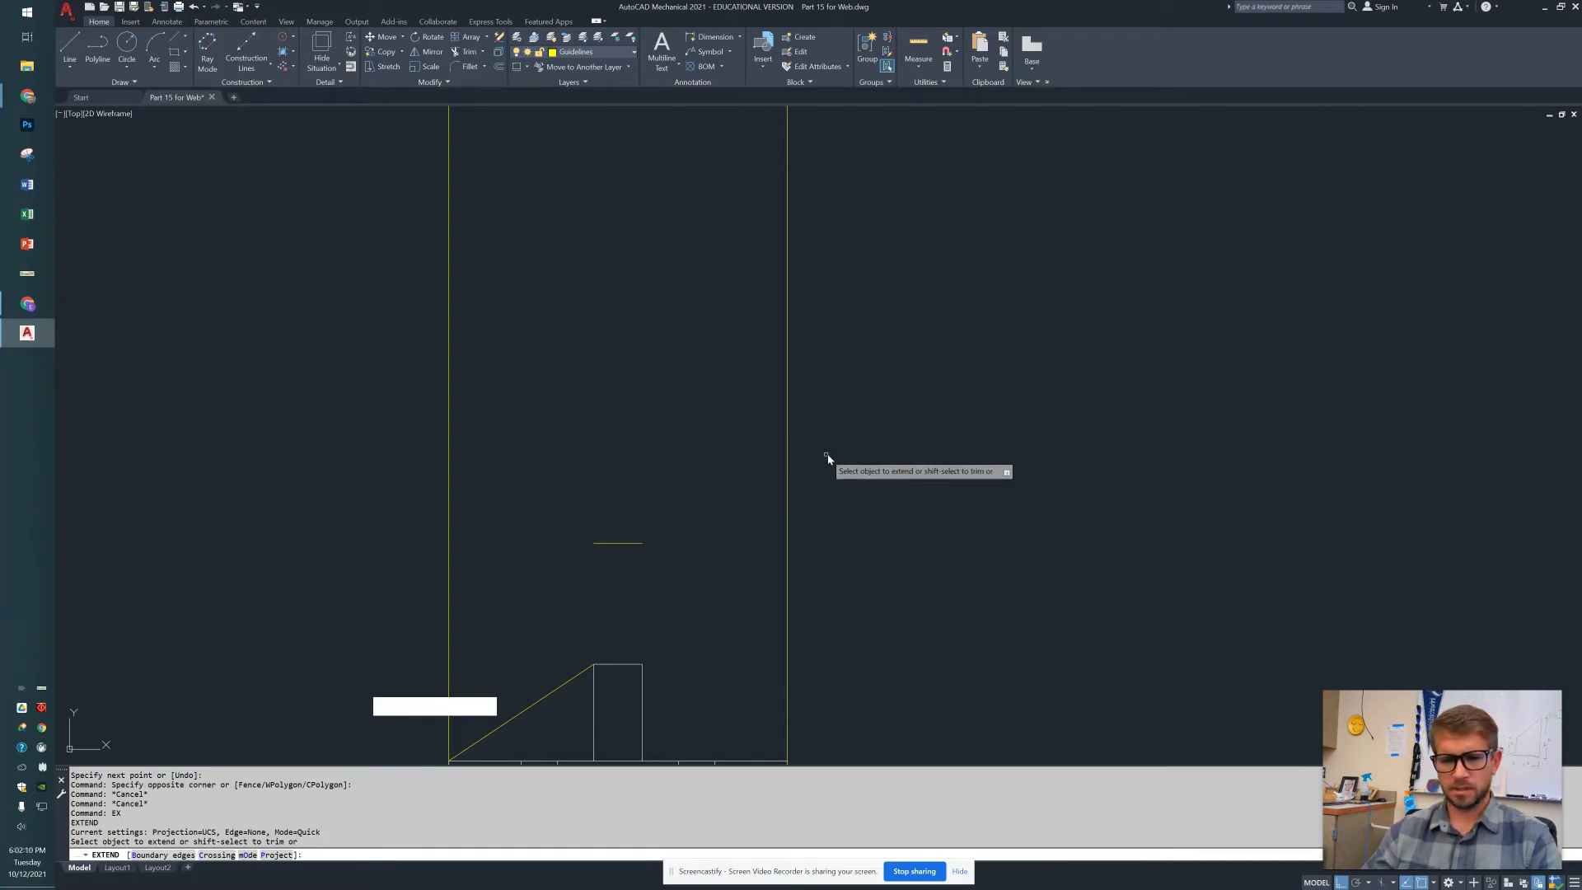
pyautogui.click(863, 456)
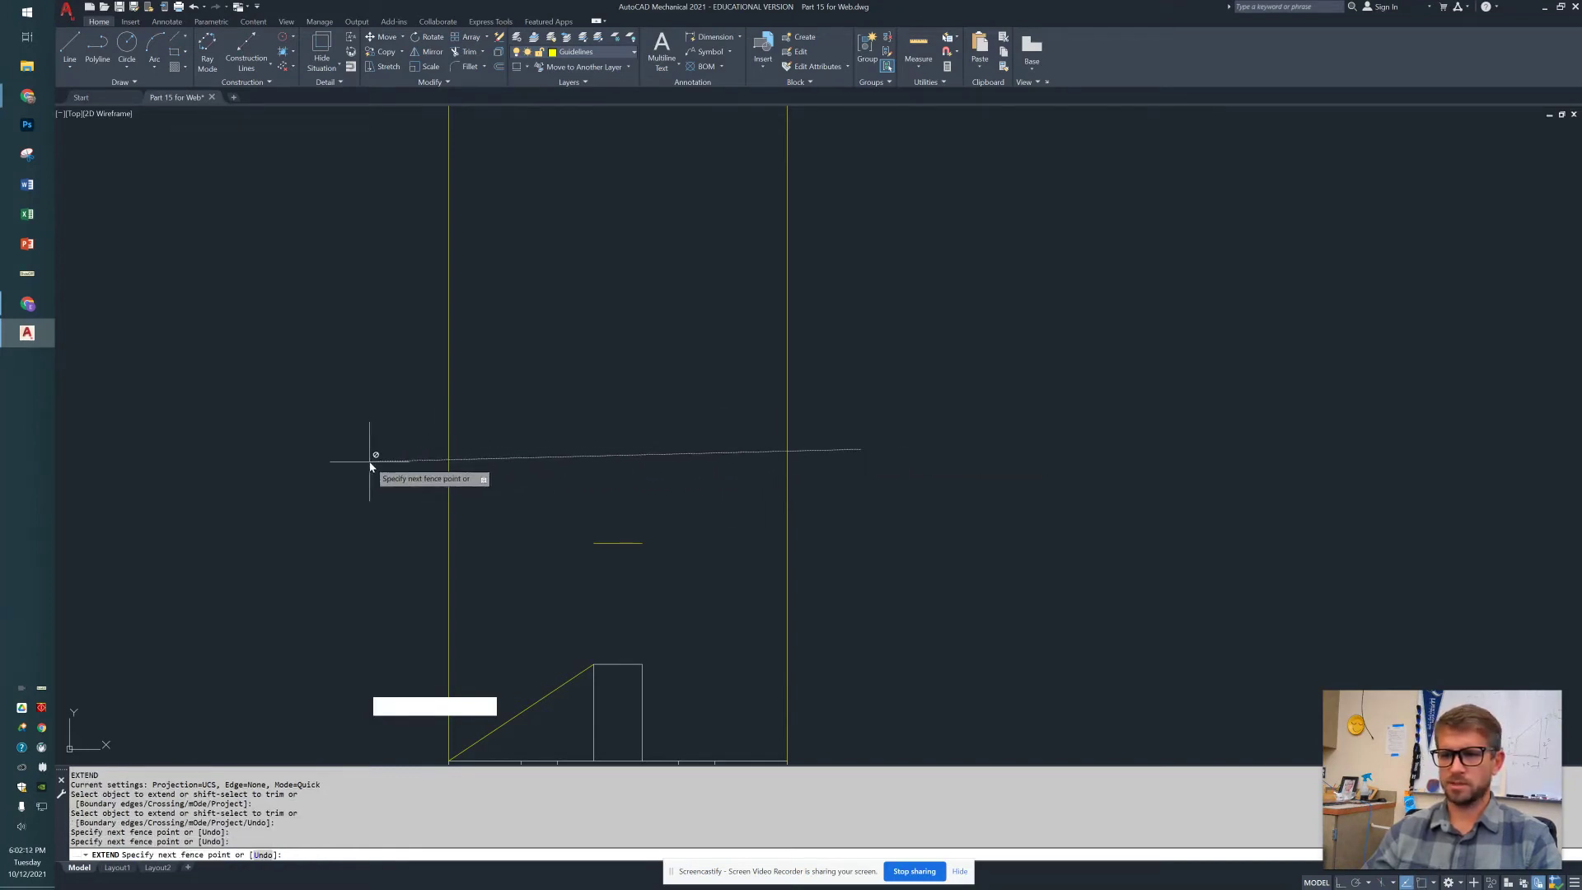
pyautogui.click(372, 468)
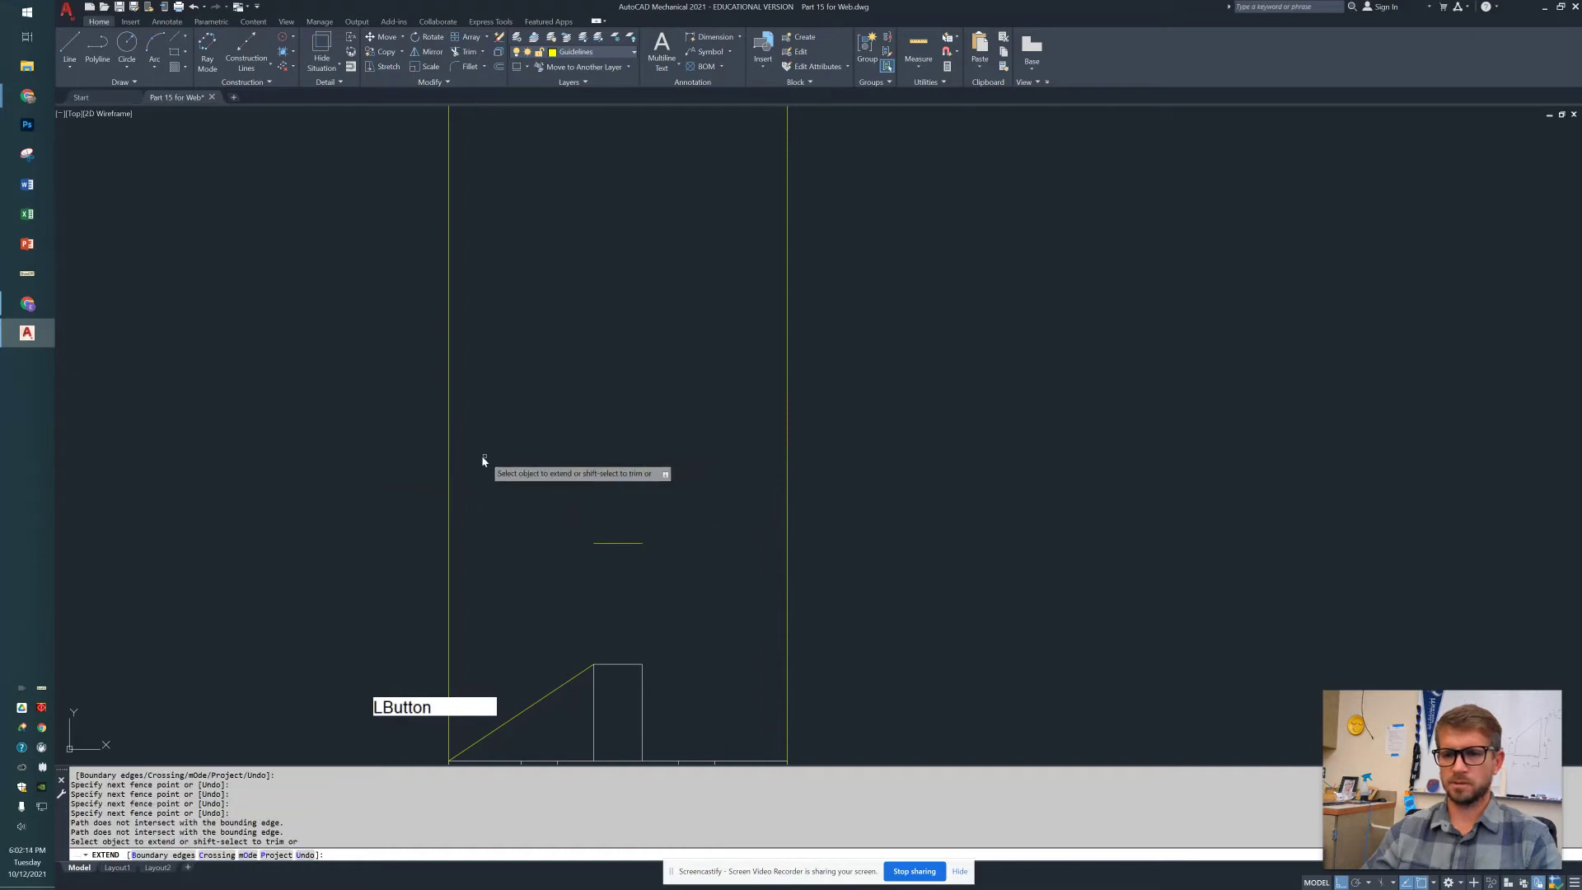
# - Extend the short horizontal guideline to reach both the left and right vertical guidelines
pyautogui.click(451, 478)
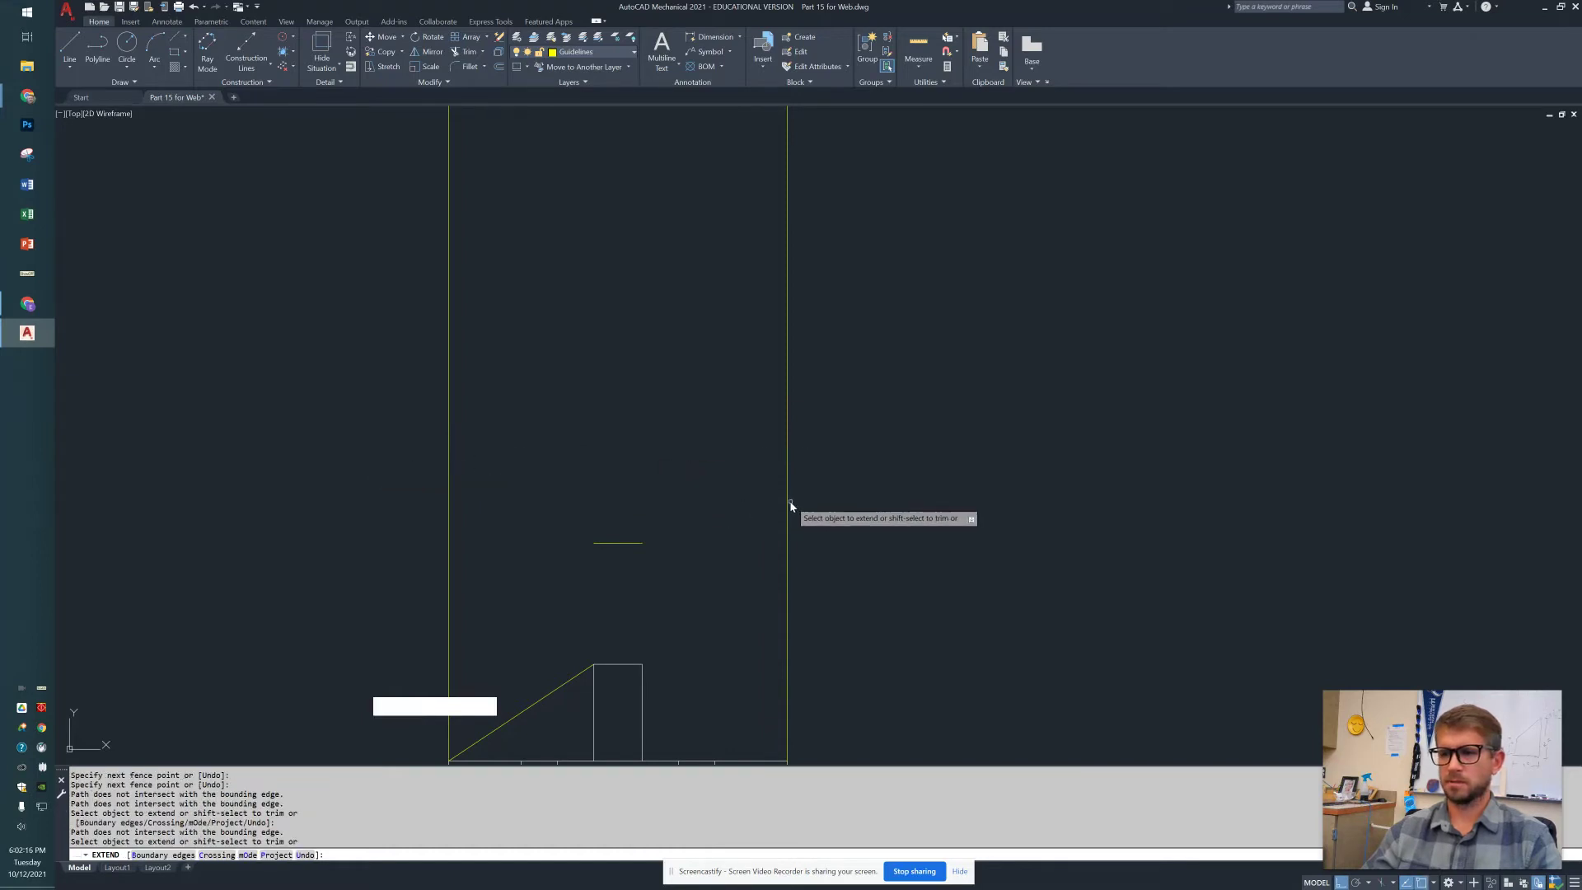
pyautogui.click(790, 510)
pyautogui.click(642, 550)
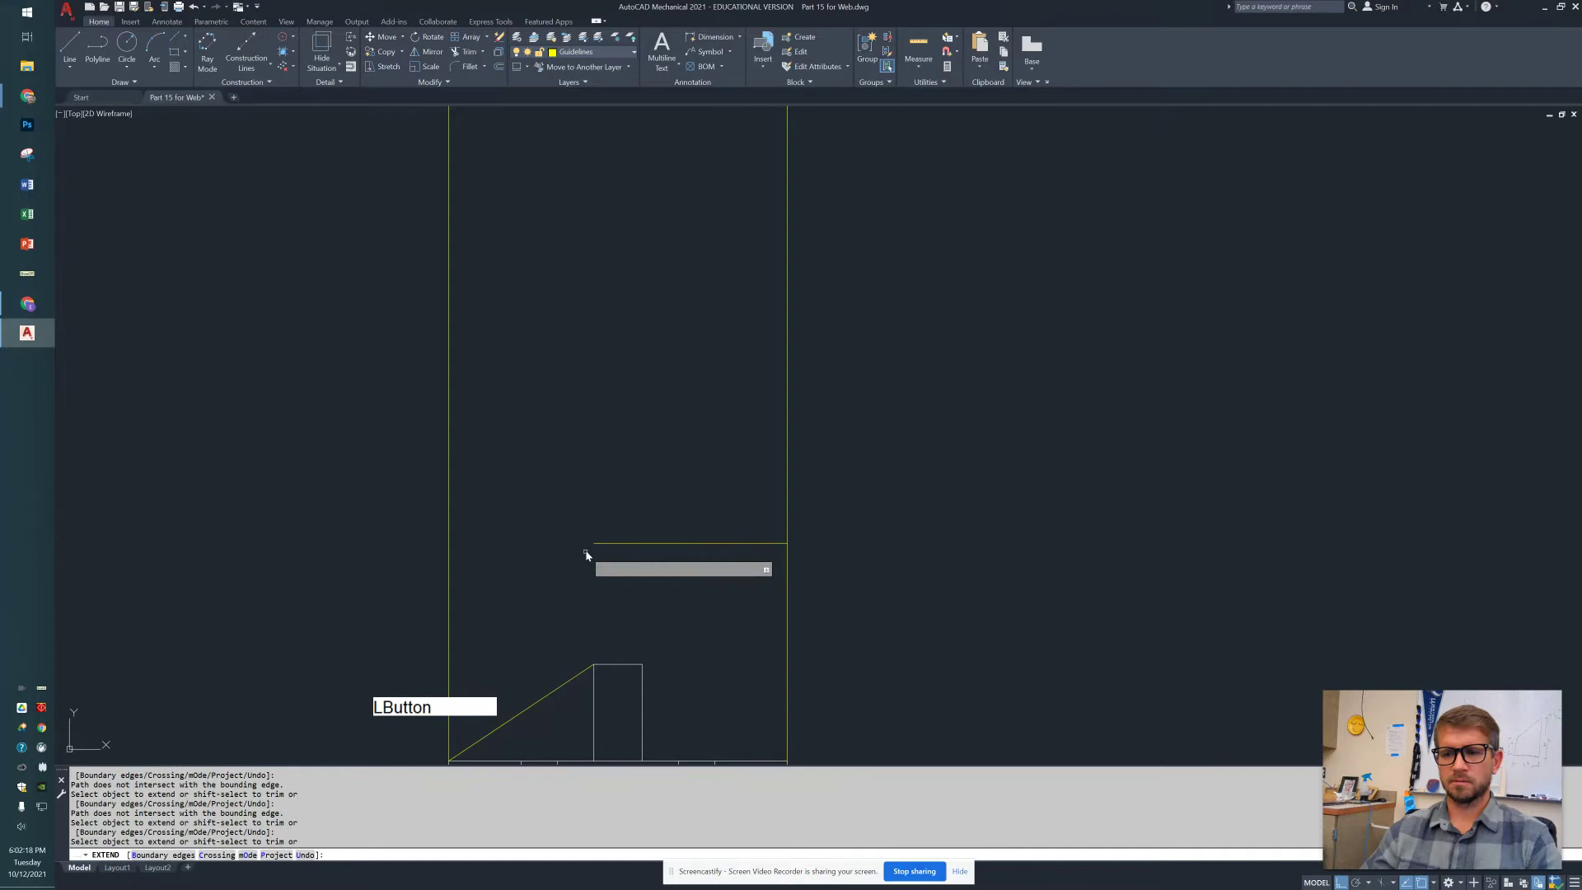
pyautogui.click(600, 550)
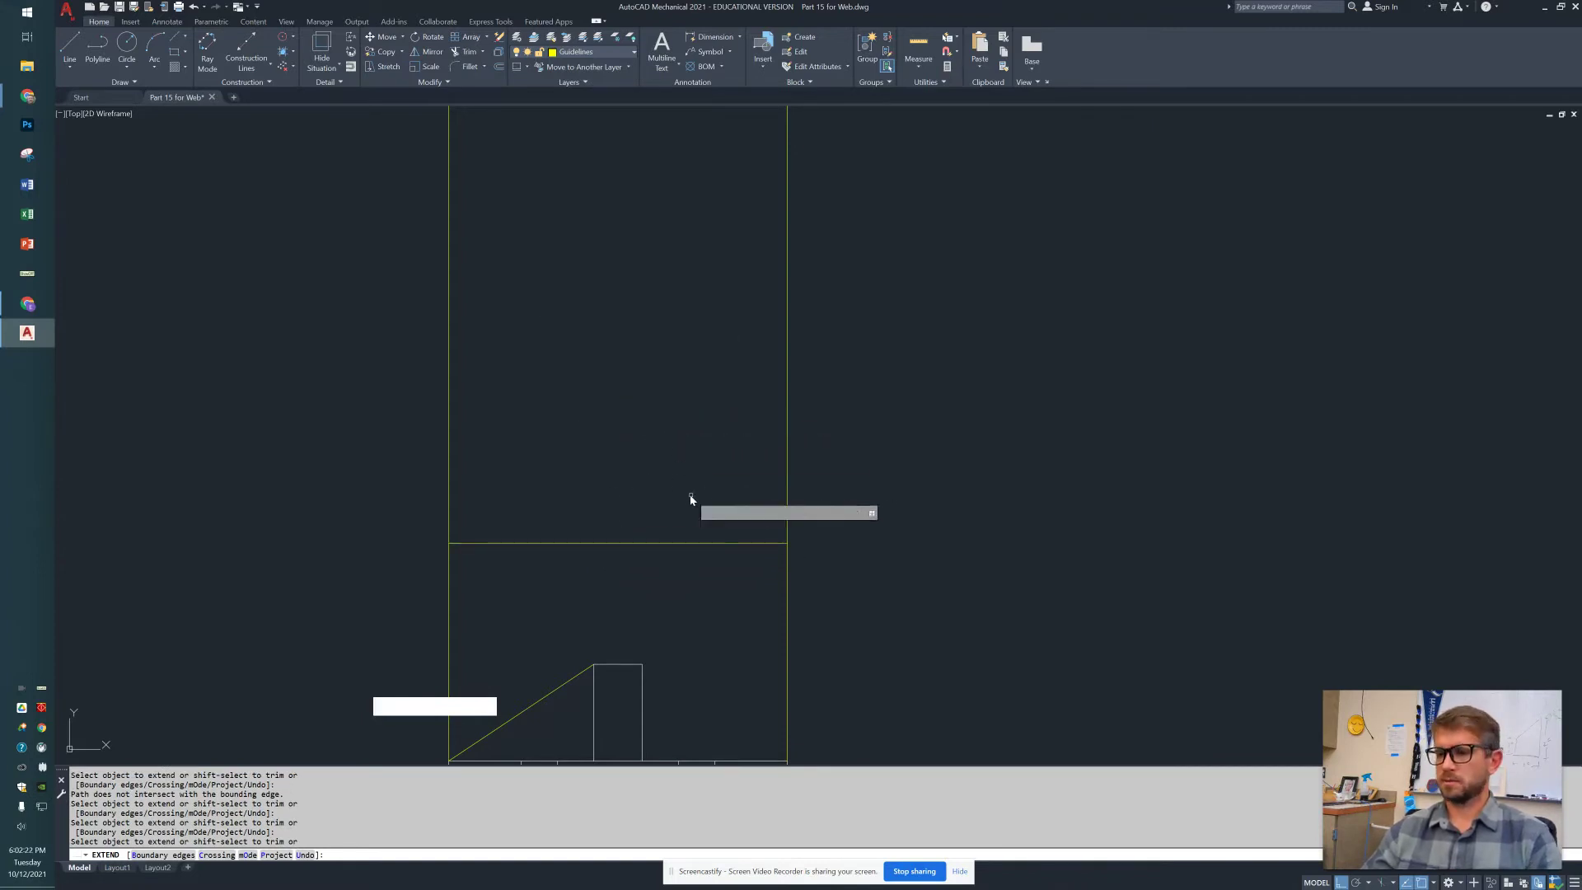
pyautogui.middleClick(648, 456)
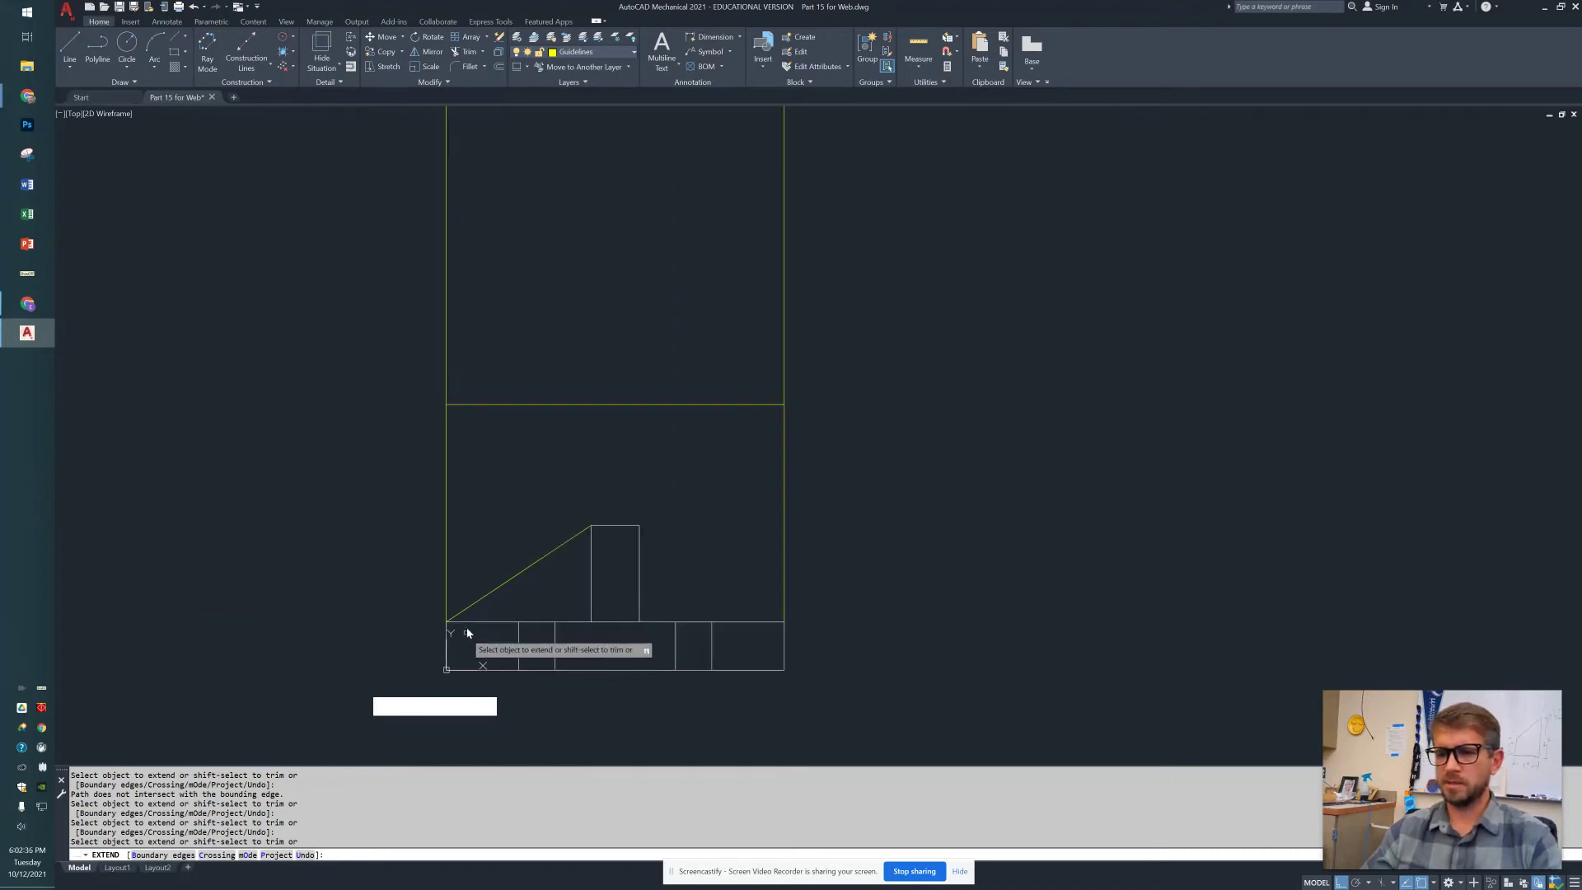
# - Draw vertical guidelines from the first two front-view corners up to the horizontal guideline
pyautogui.middleClick(486, 487)
pyautogui.press('space')
pyautogui.press('Escape')
pyautogui.press('space')
pyautogui.click(520, 625)
pyautogui.click(526, 398)
pyautogui.press('space')
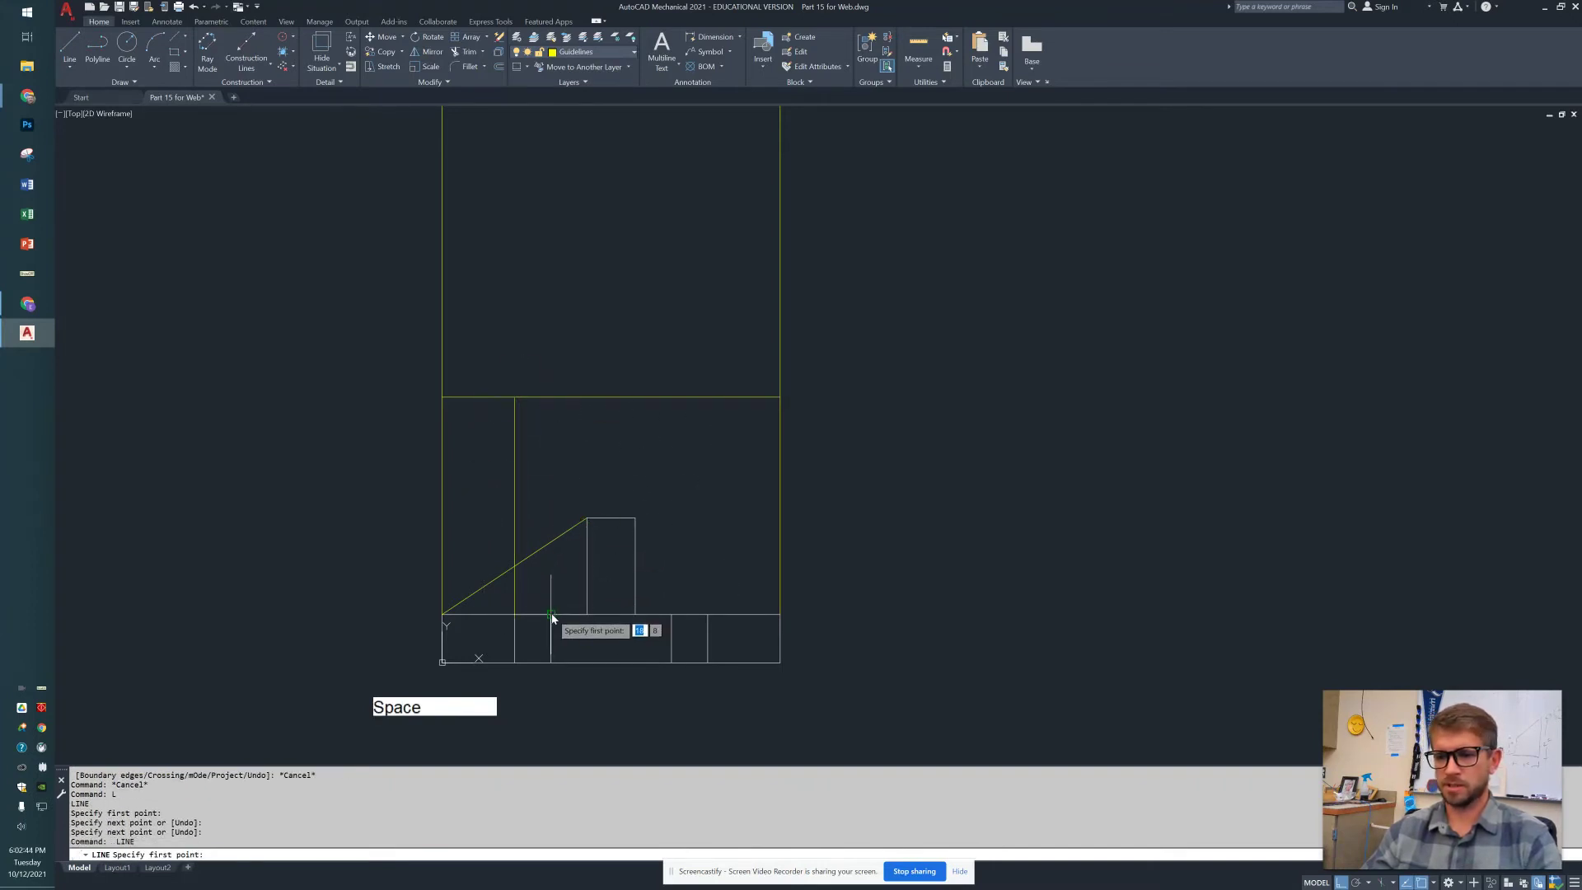
pyautogui.click(553, 620)
pyautogui.press('space')
pyautogui.click(592, 523)
pyautogui.press('space')
# - Draw vertical guidelines from the remaining front-view corners, including the step, up to the horizontal guideline
pyautogui.click(640, 523)
pyautogui.click(644, 406)
pyautogui.press('space')
pyautogui.click(679, 619)
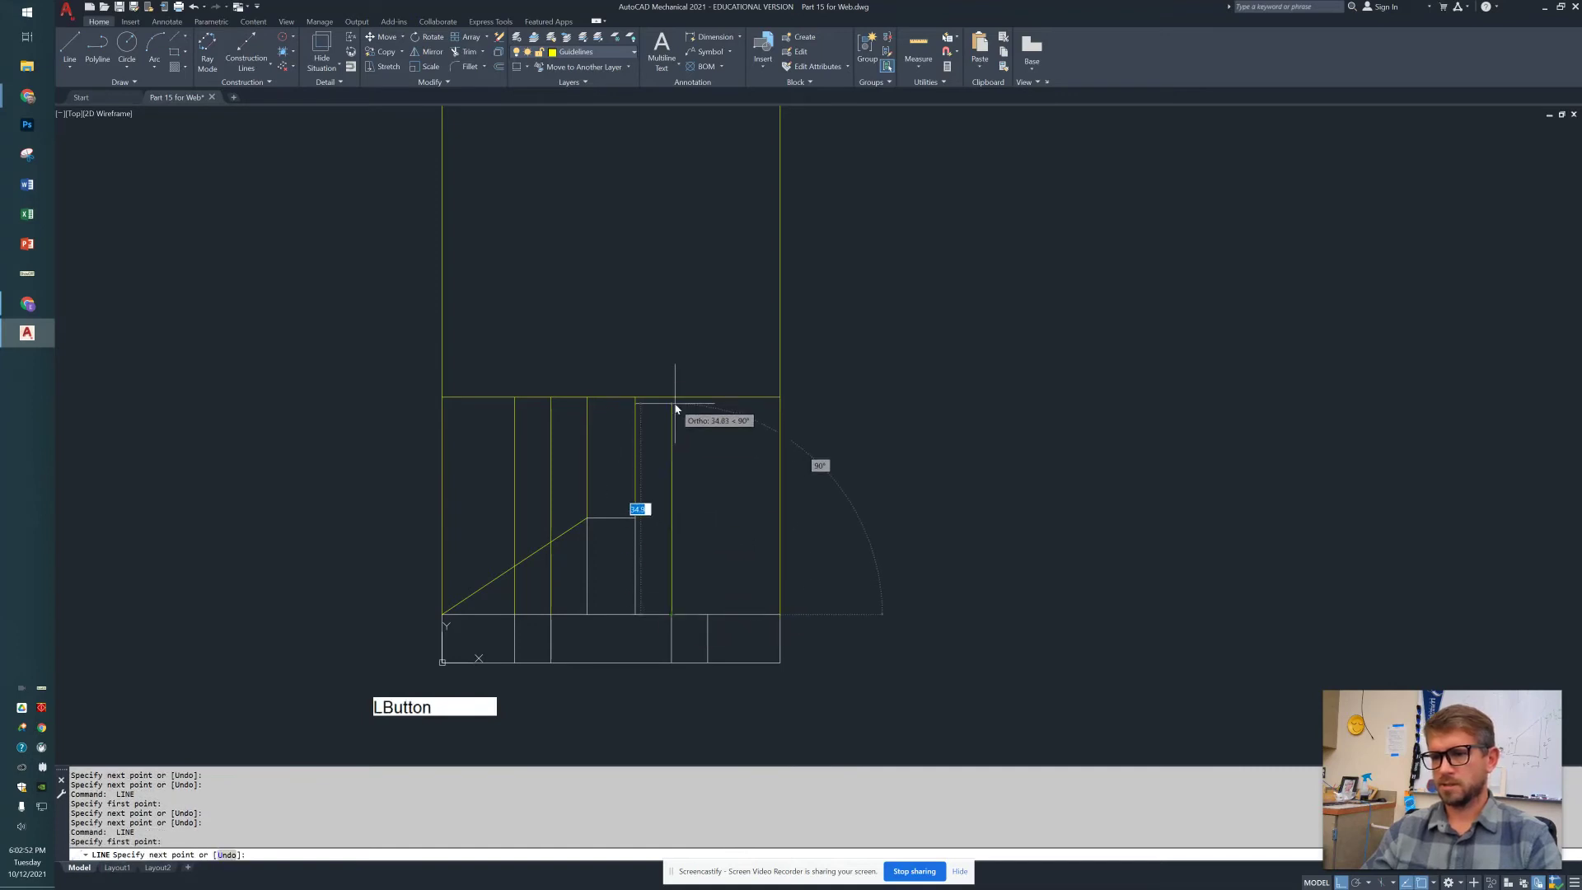
pyautogui.press('space')
pyautogui.click(716, 622)
pyautogui.click(722, 405)
pyautogui.press('space')
pyautogui.middleClick(898, 357)
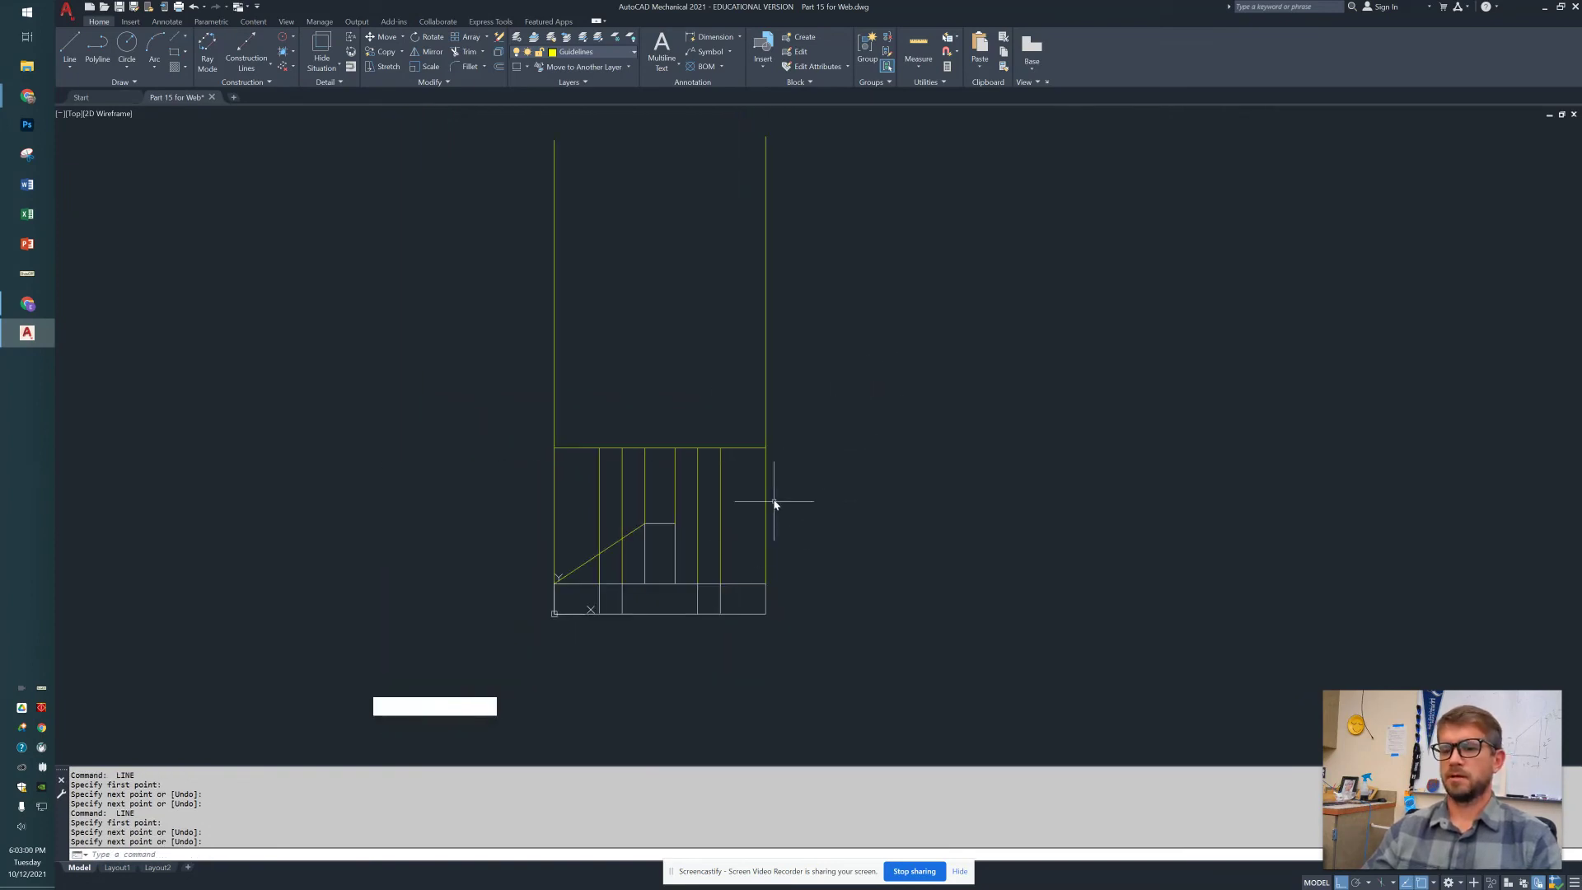
pyautogui.press('Escape')
pyautogui.press('o')
pyautogui.press('space')
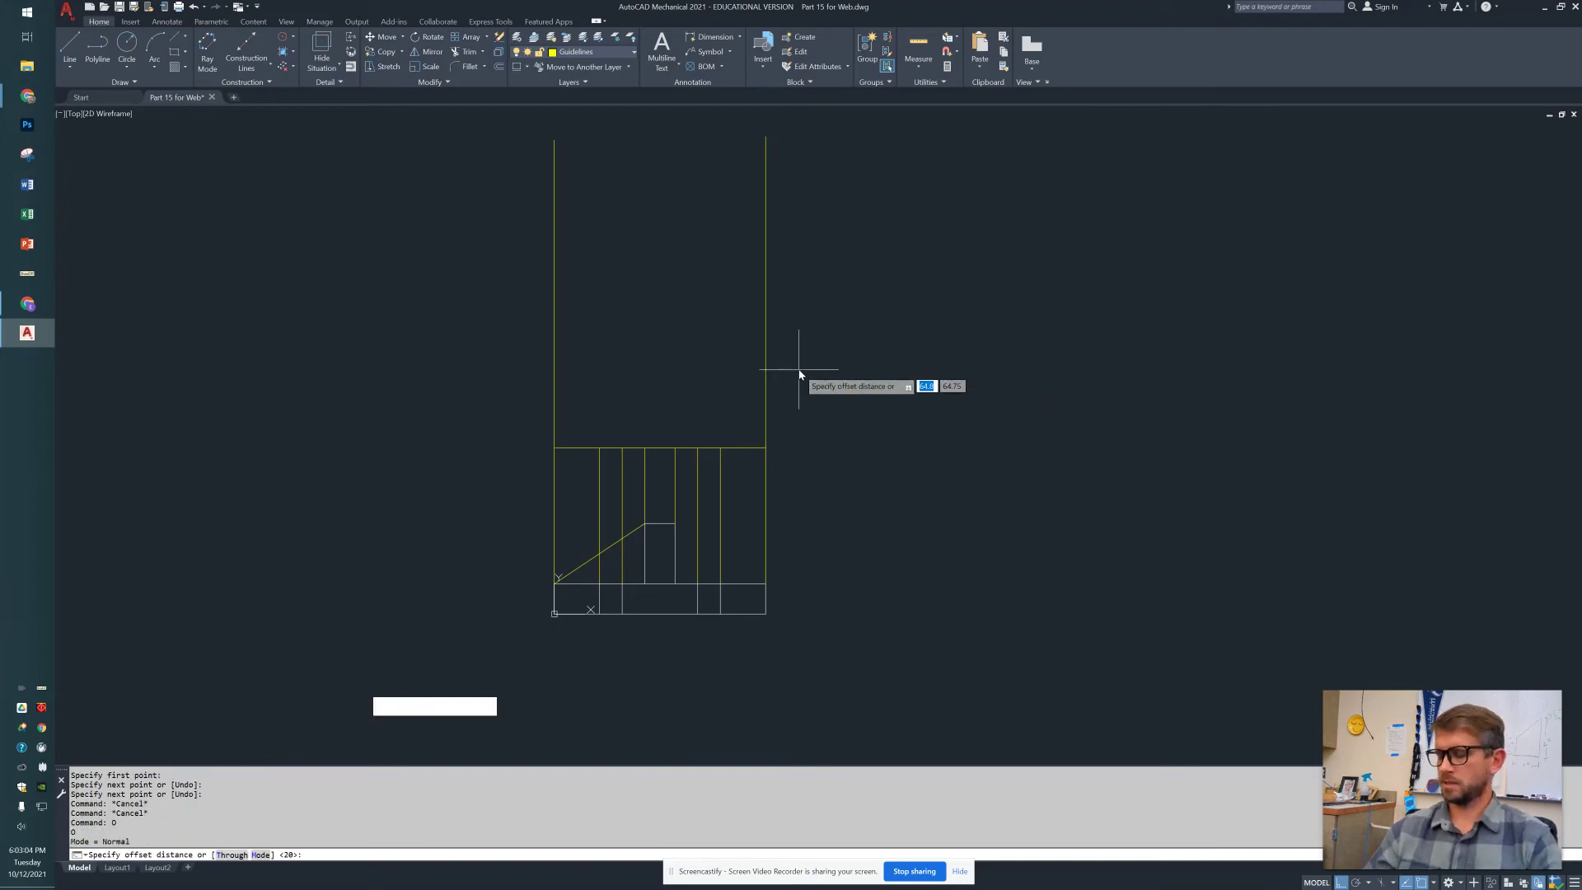
pyautogui.press('KP_2')
pyautogui.press('KP_0')
pyautogui.press('Escape')
pyautogui.press('o')
pyautogui.press('space')
pyautogui.press('KP_2')
pyautogui.press('KP_0')
pyautogui.click(776, 609)
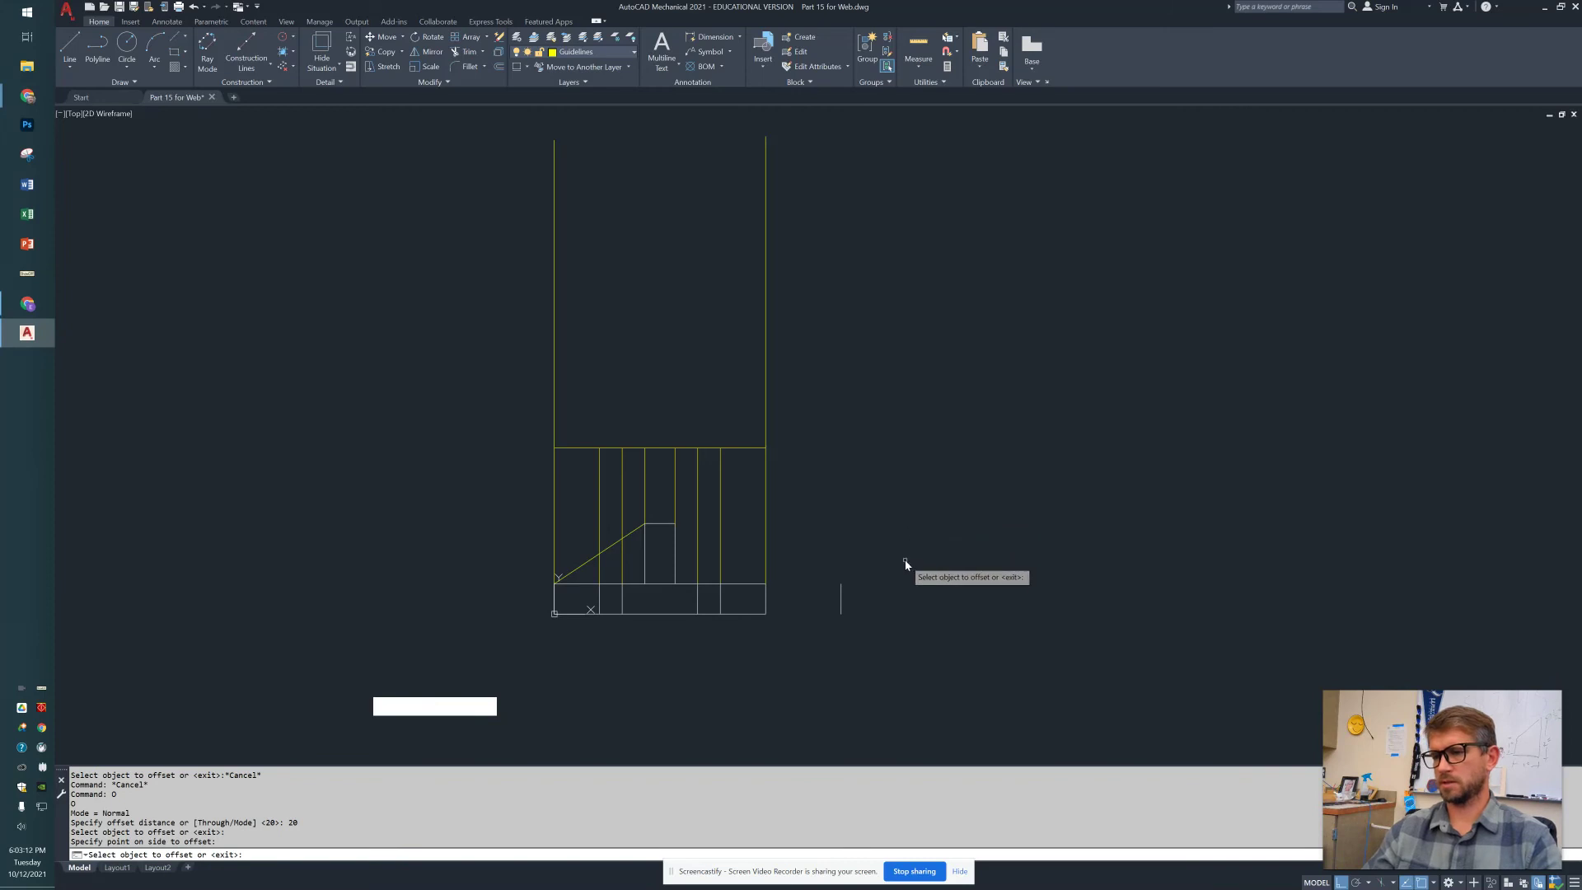
pyautogui.press('Escape')
pyautogui.click(911, 562)
pyautogui.press('Delete')
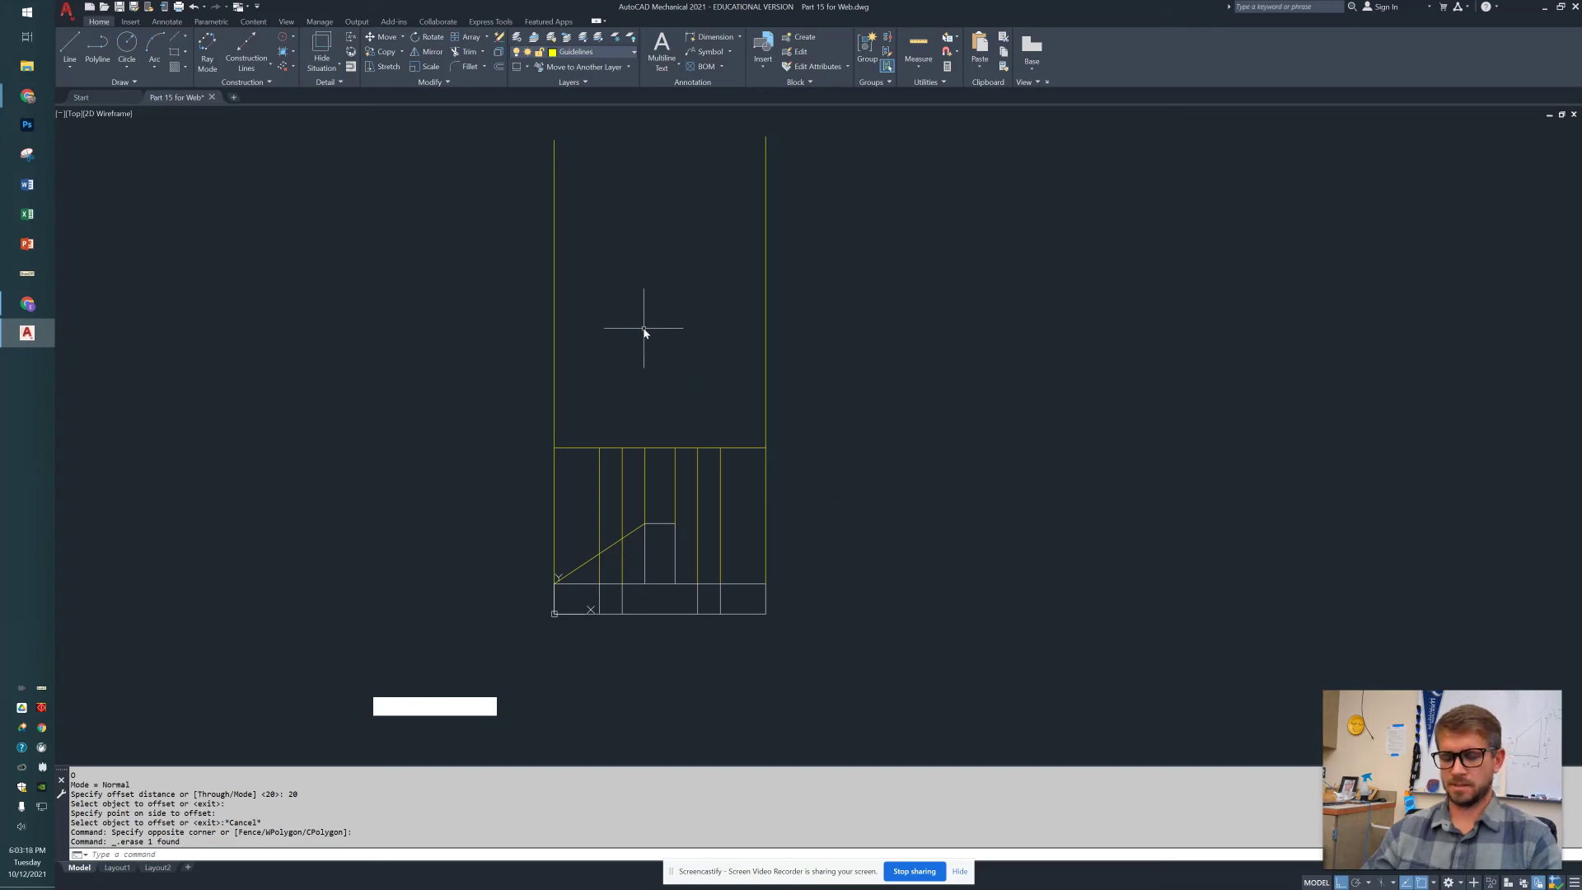
pyautogui.press('space')
pyautogui.click(476, 335)
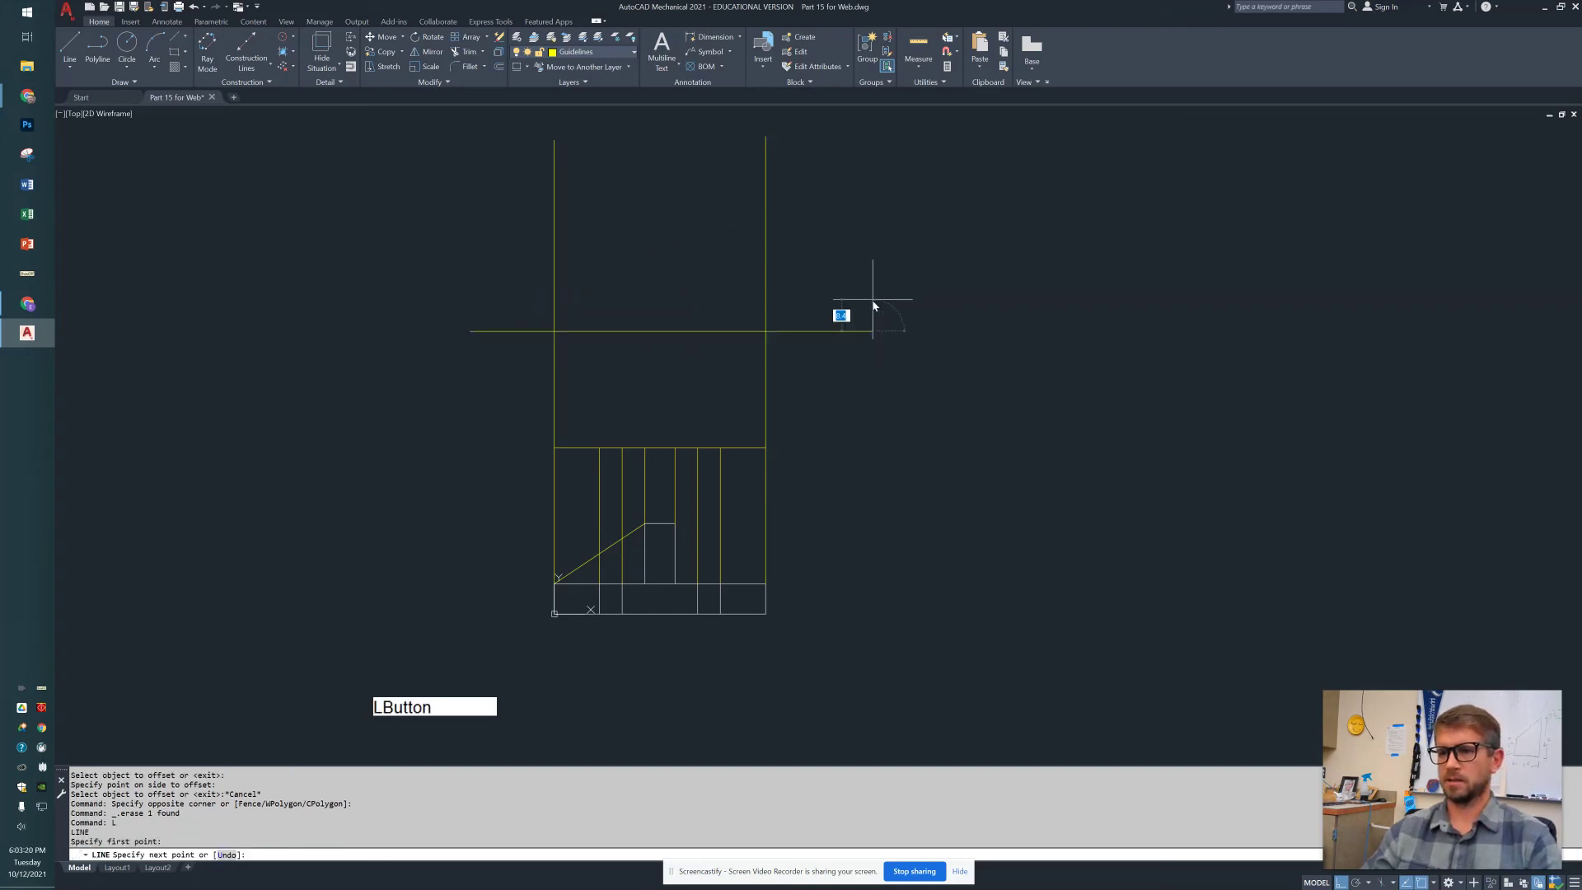
pyautogui.press('Escape')
pyautogui.press('e')
pyautogui.press('x')
pyautogui.press('space')
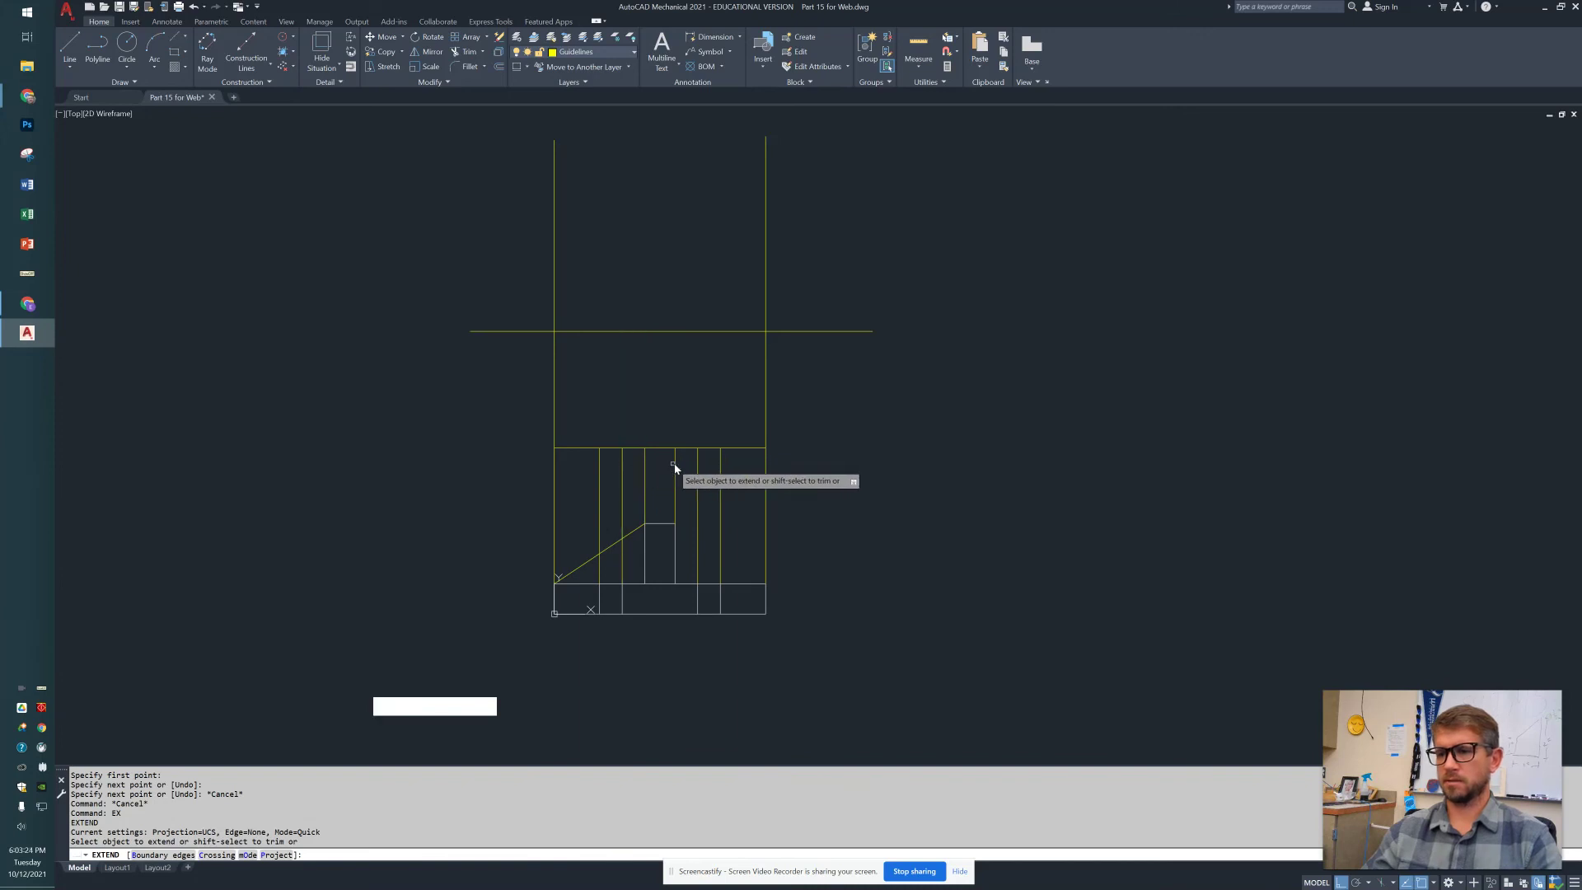
pyautogui.press('Escape')
pyautogui.click(913, 294)
pyautogui.press('Delete')
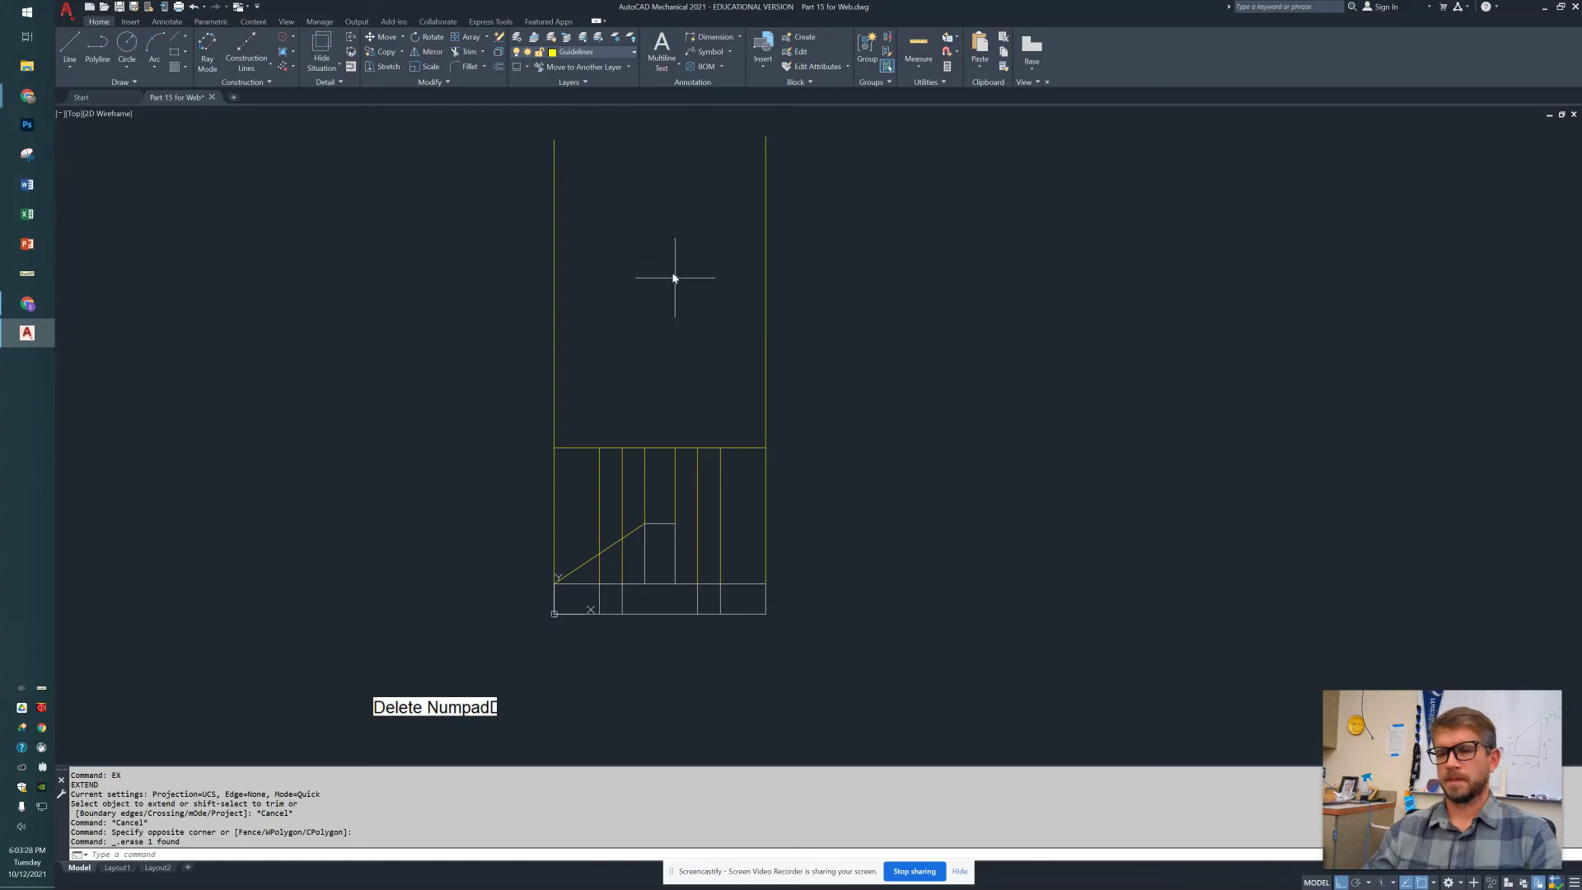